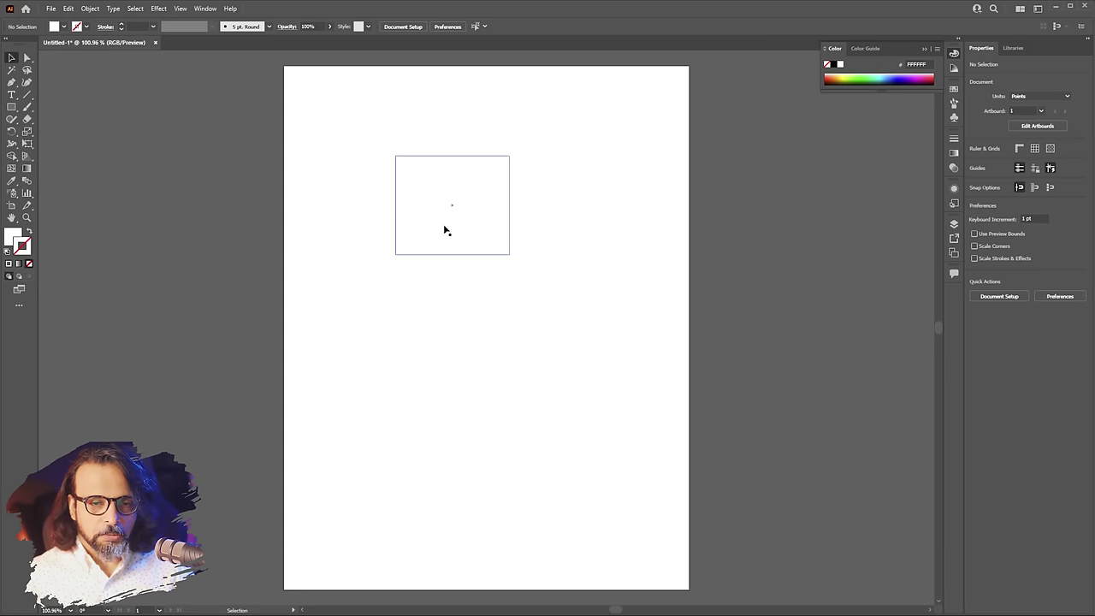
Step: Delete the small empty rectangle so the artboard is blank
click(437, 212)
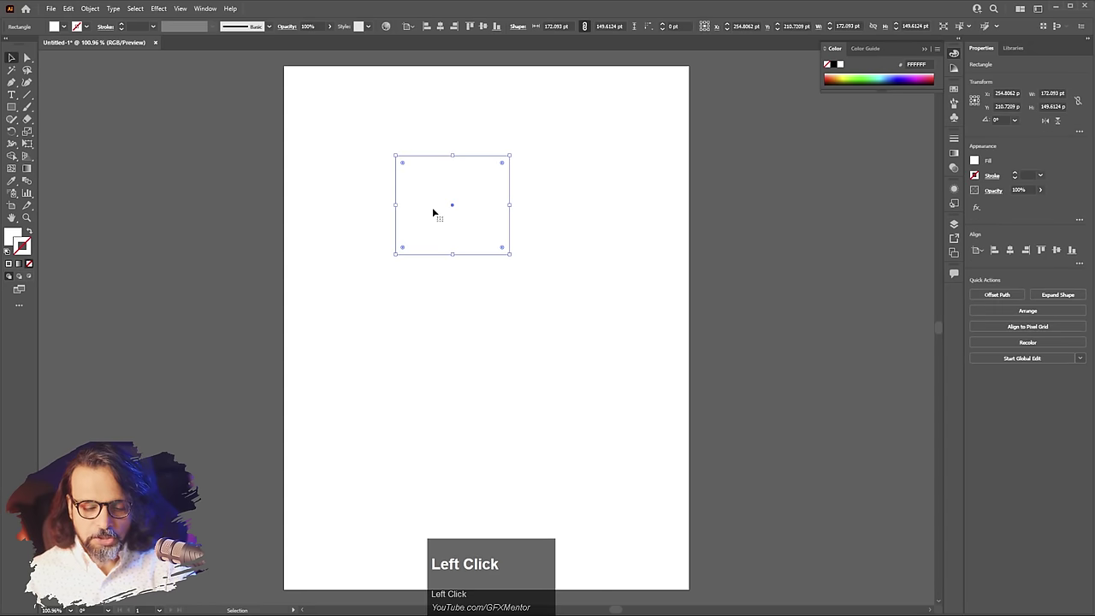
key(Delete)
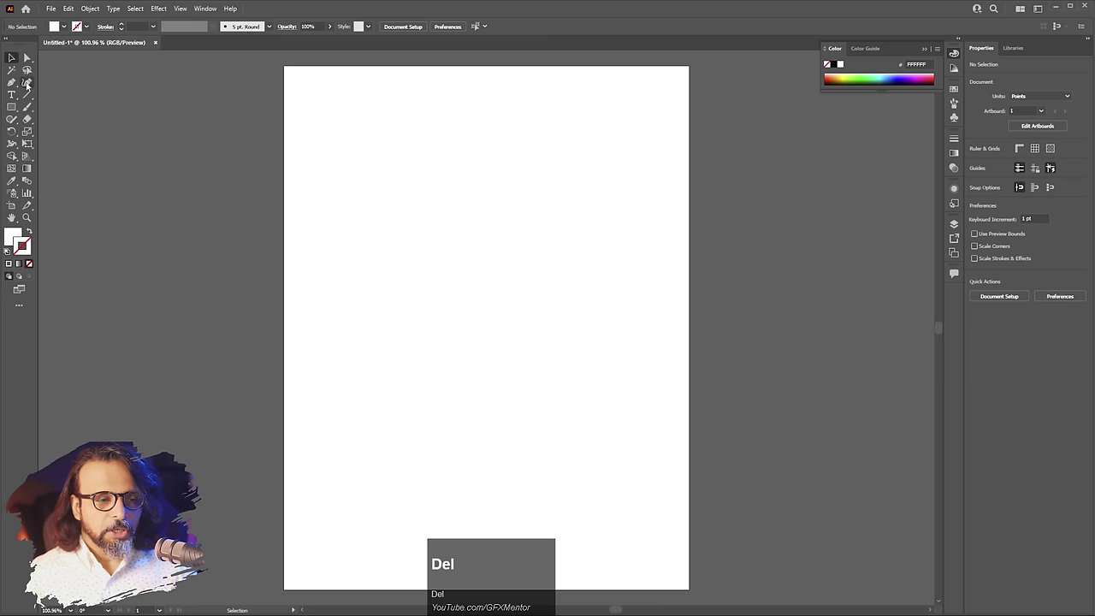
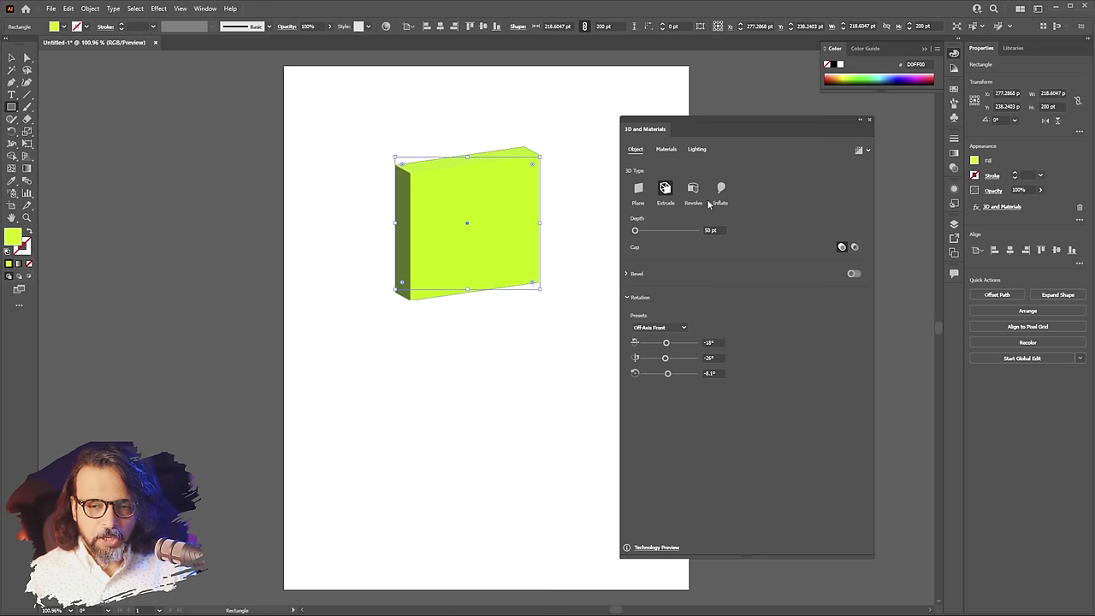
Step: Extrude the lime block to a 278 pt depth so it becomes a cube, moving the 3D panel aside
click(642, 191)
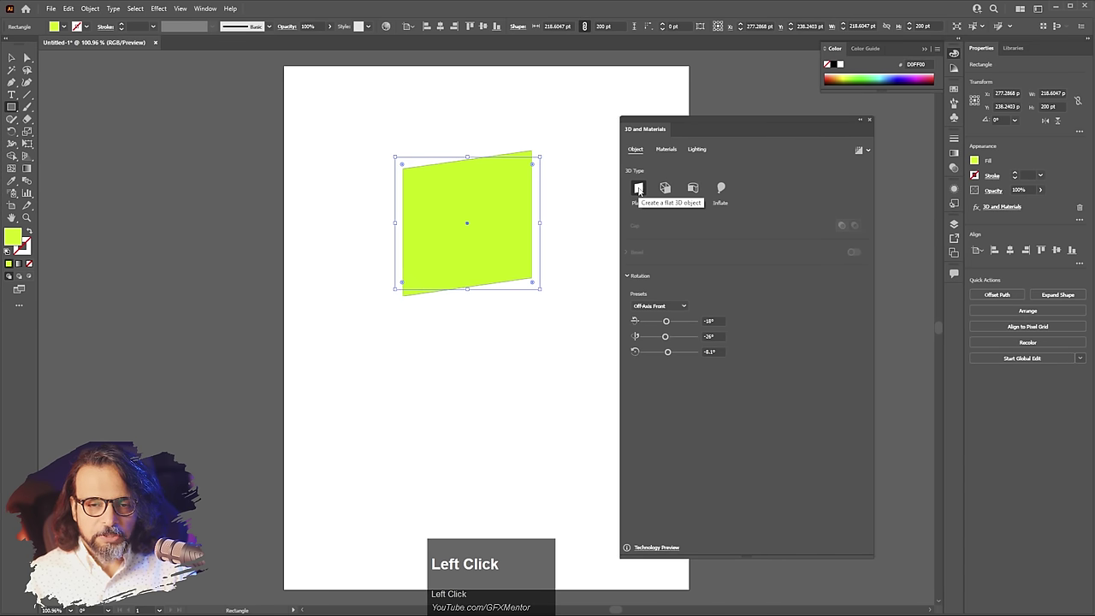
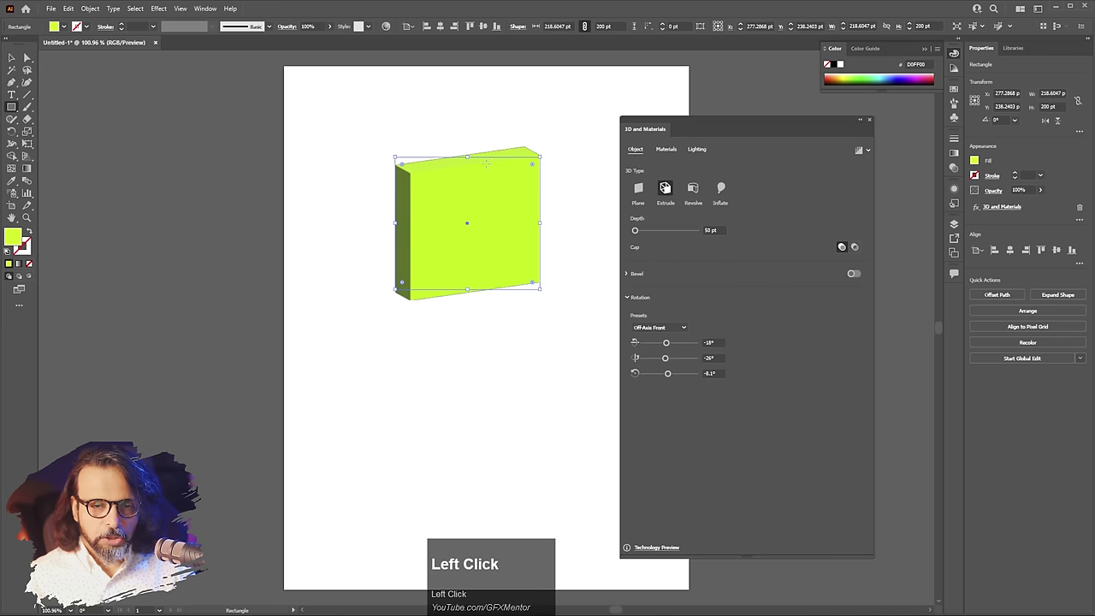
scroll(up, 3)
scroll(up, 3)
drag(638, 229, 647, 234)
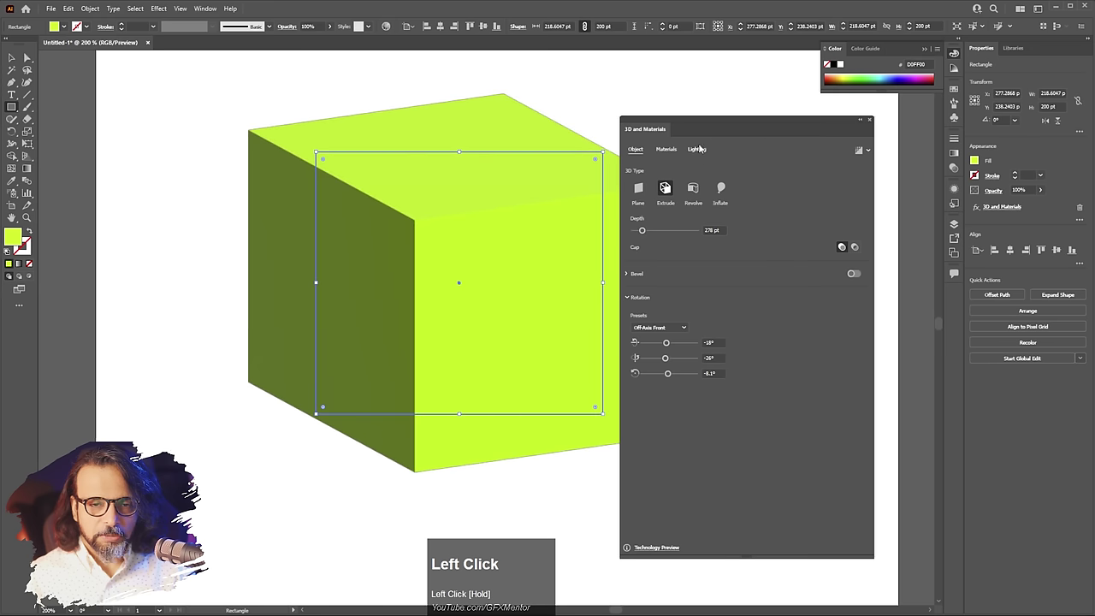
drag(747, 132, 758, 131)
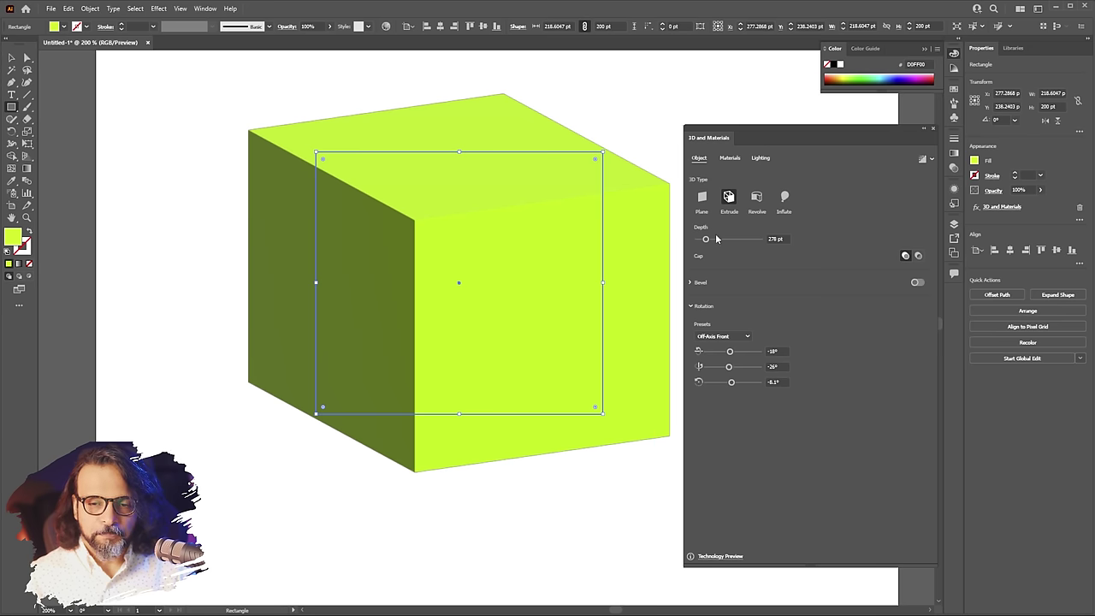
Step: Adjust the block's extrusion depth to 229 pt
click(712, 244)
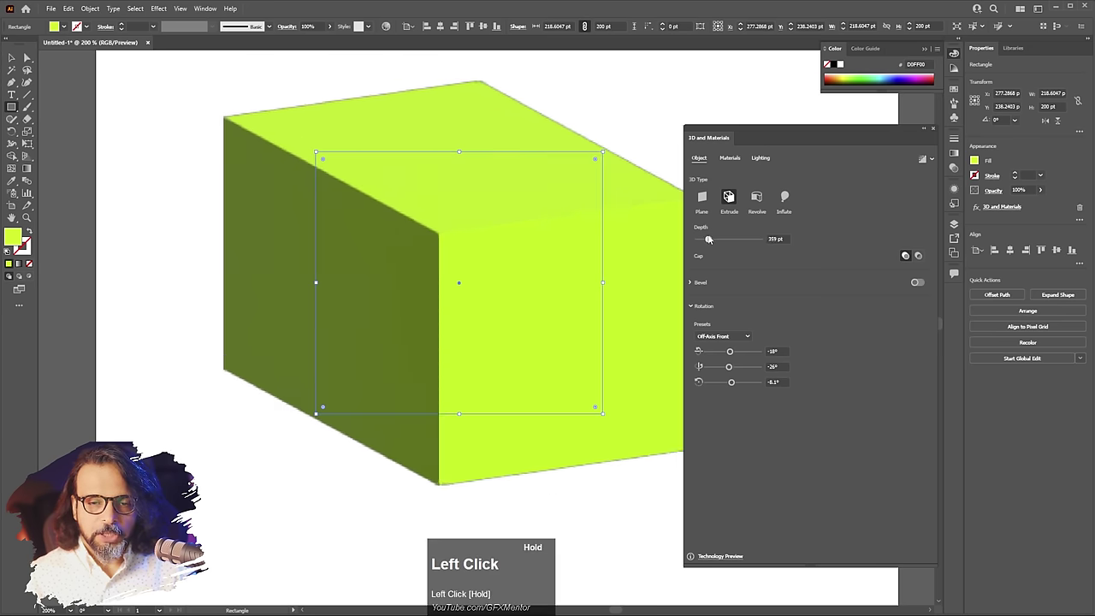
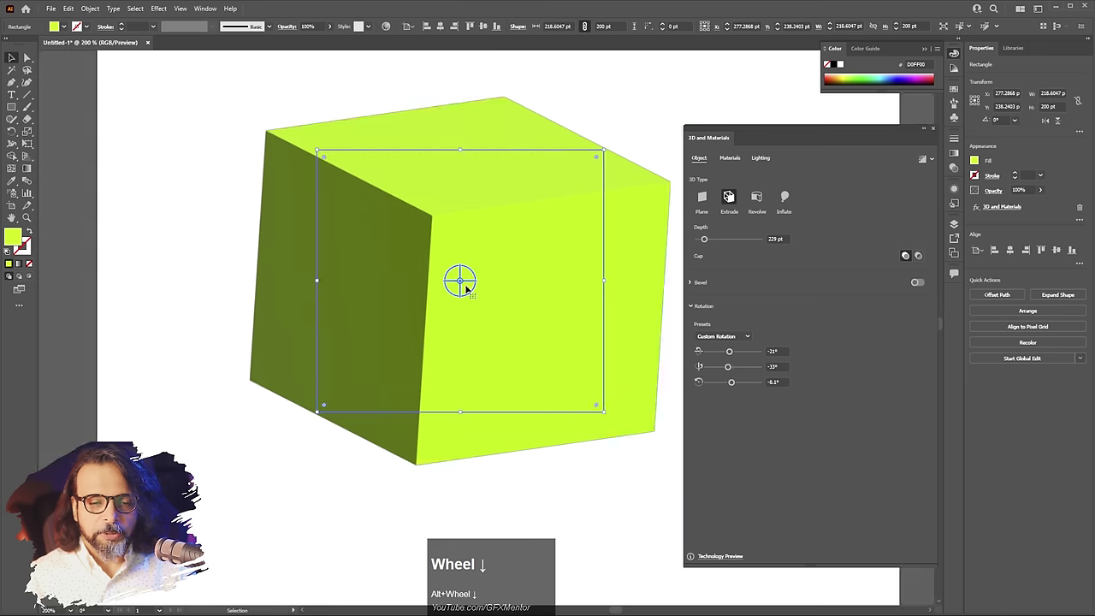
Step: Scroll the 3D and Materials panel down to the Bevel settings
scroll(down, 3)
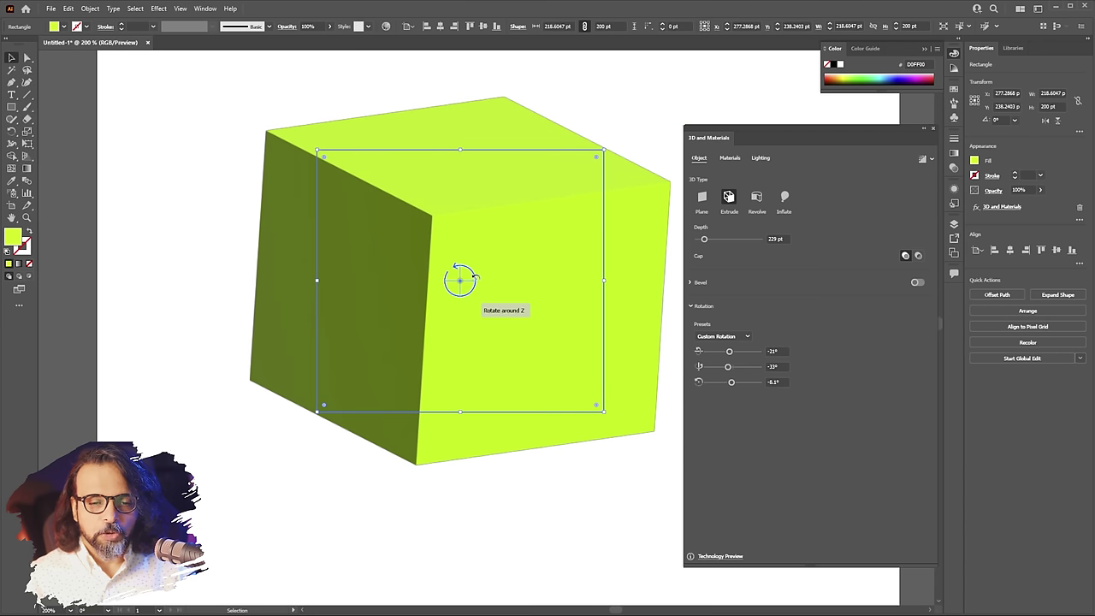
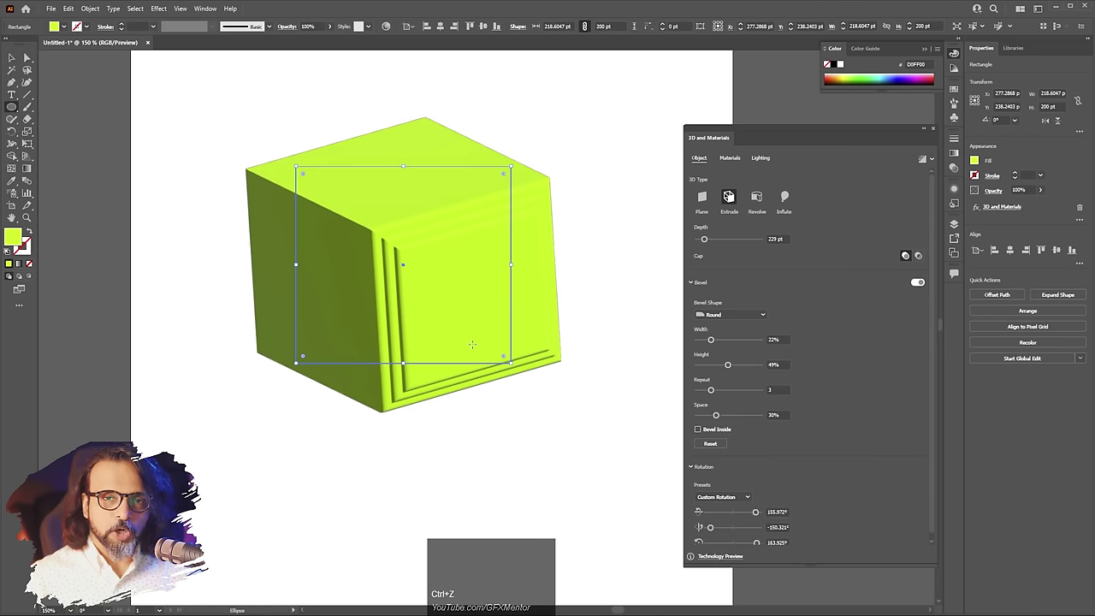
Step: Delete the beveled 3D block, leaving the artboard empty
key(Delete)
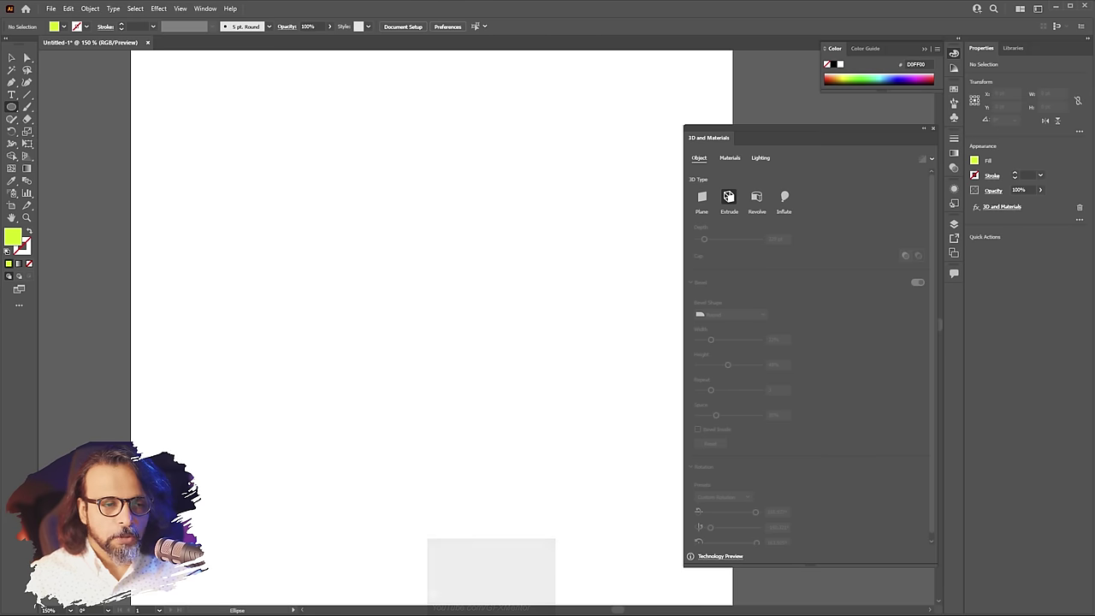
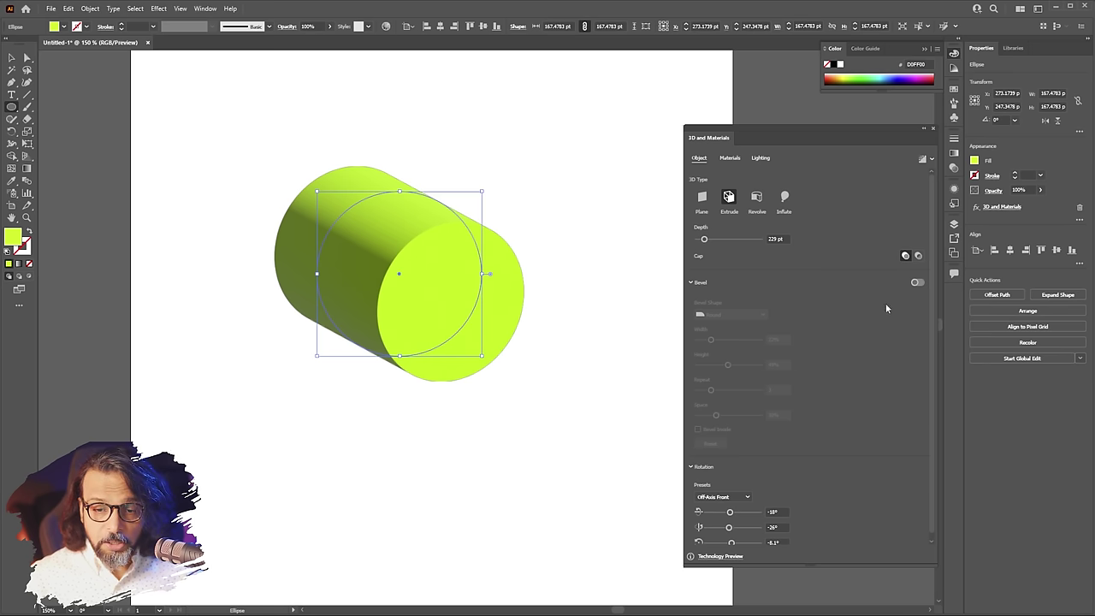
Step: Turn on a bevel for the extruded lime cylinder
click(920, 279)
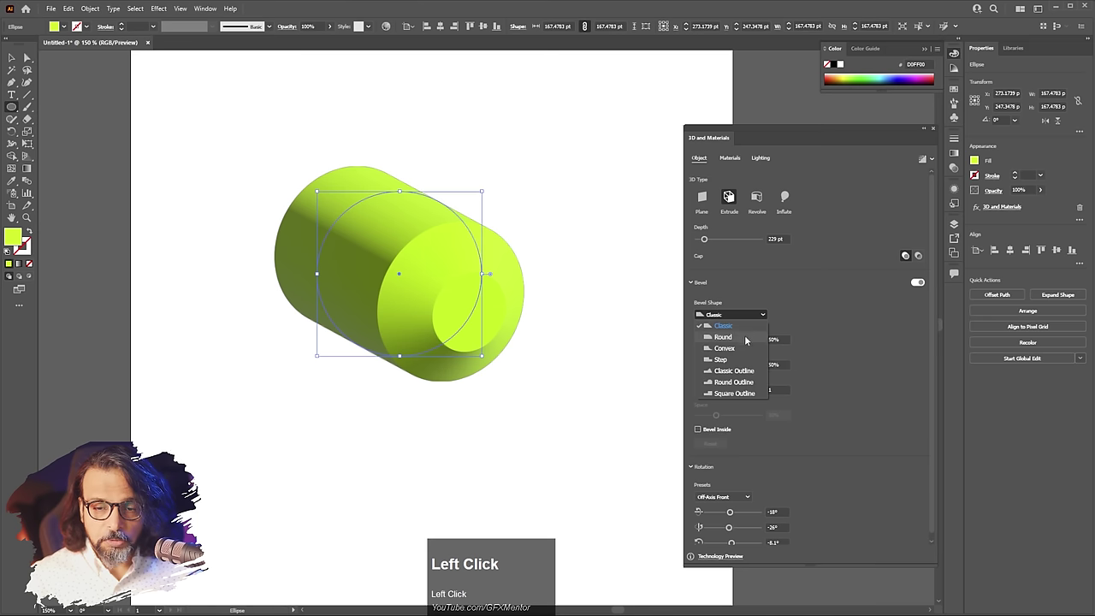
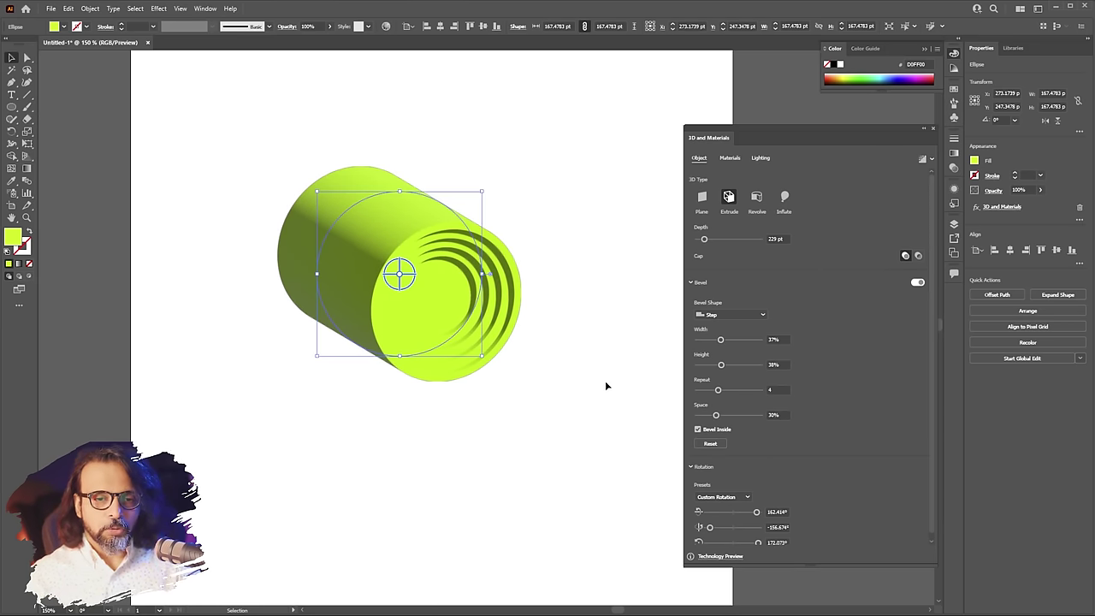
Step: Switch the cylinder's rendering to Ray Tracing in Render Settings
drag(747, 132, 792, 161)
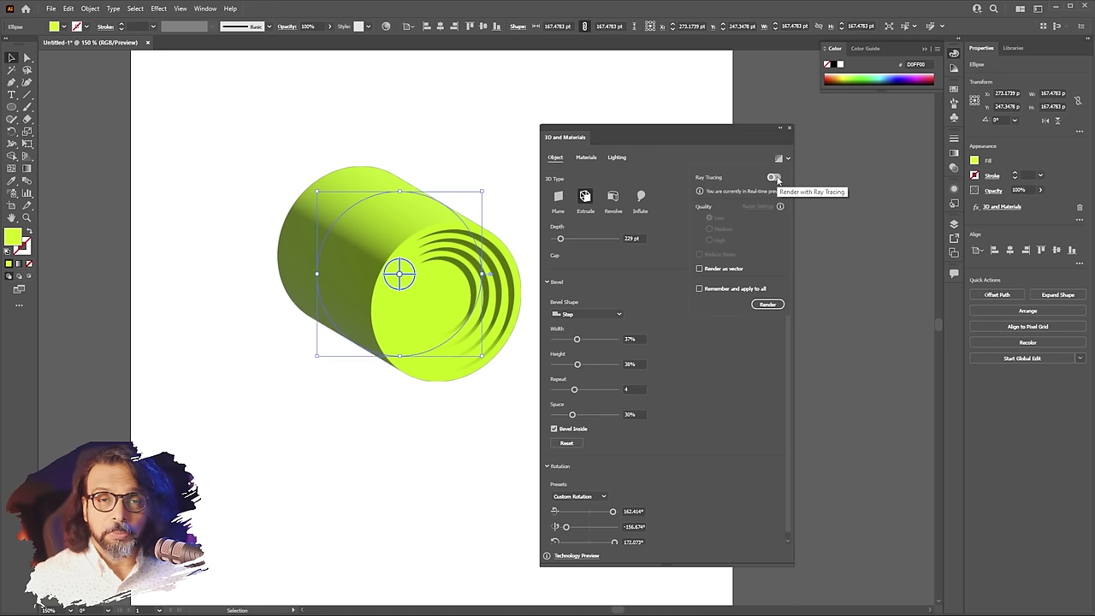
click(778, 177)
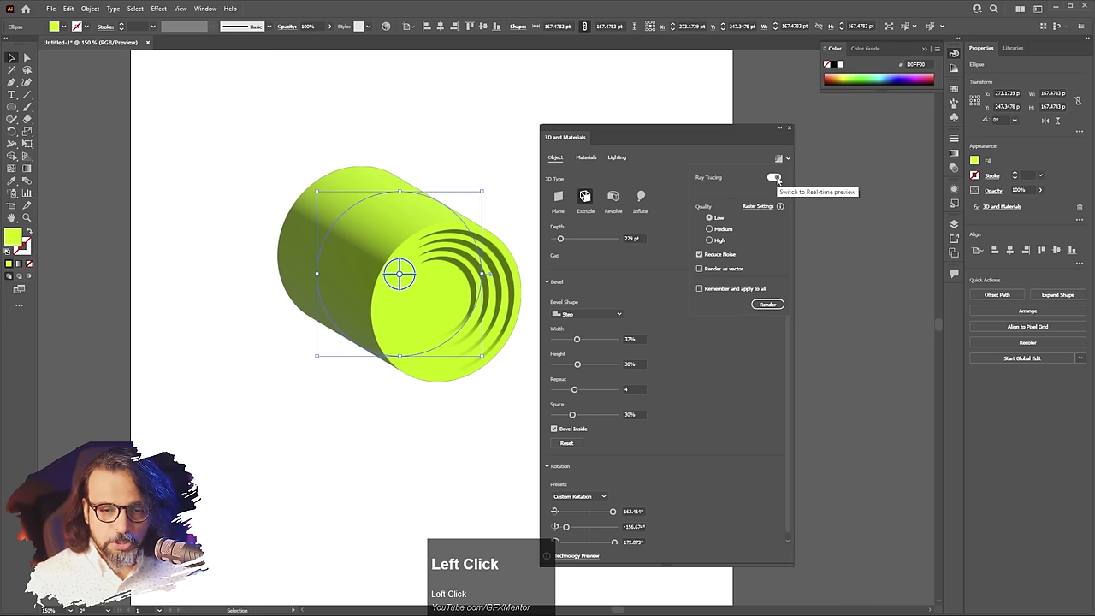
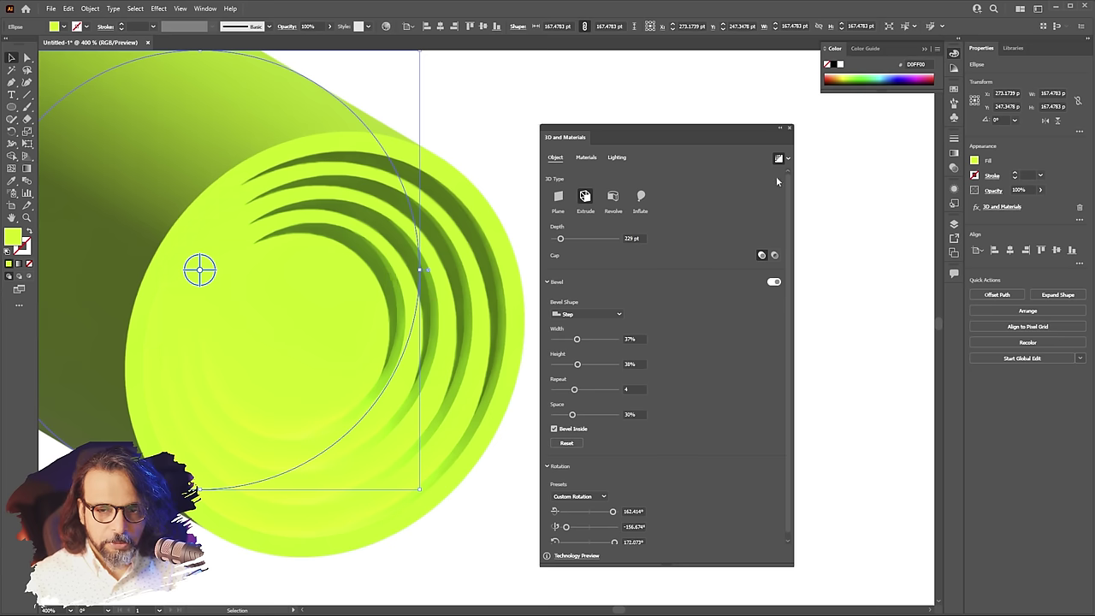
Step: Render the cylinder with ray tracing and scroll down the 3D panel
click(782, 160)
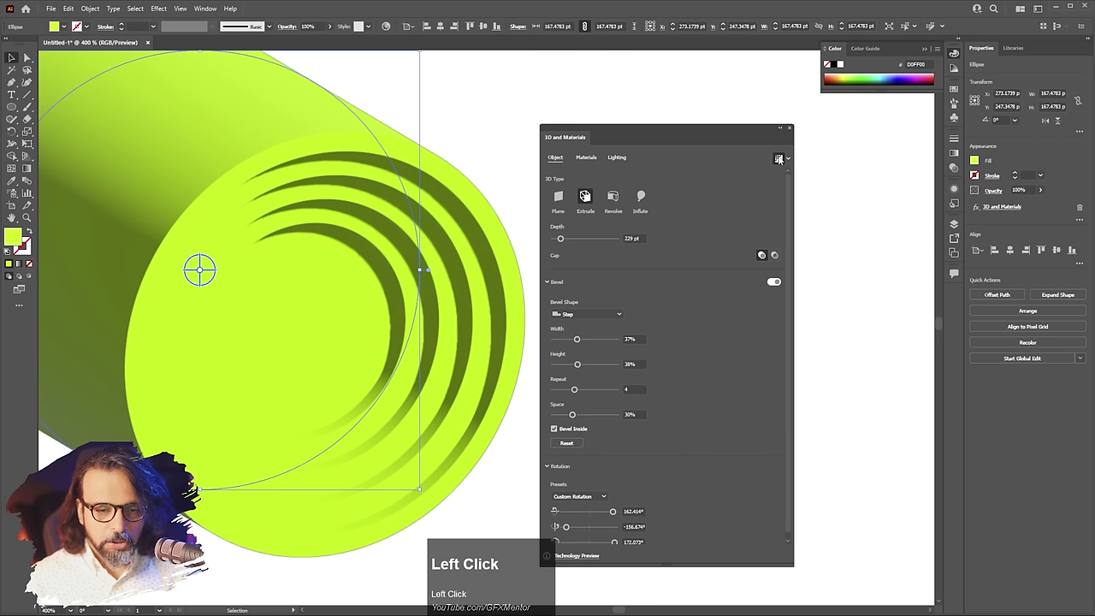
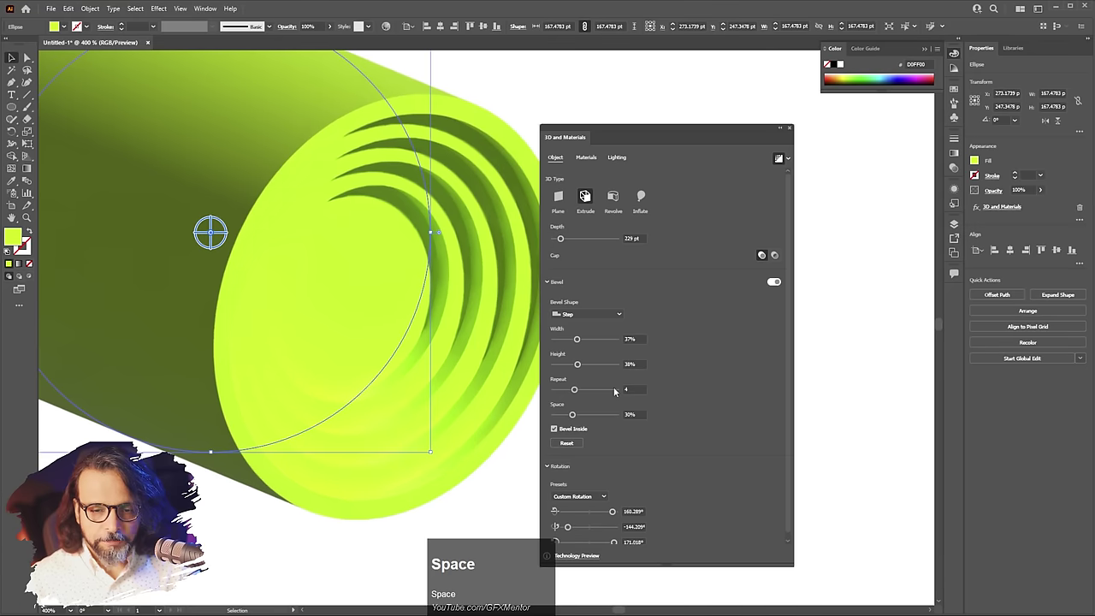
scroll(down, 3)
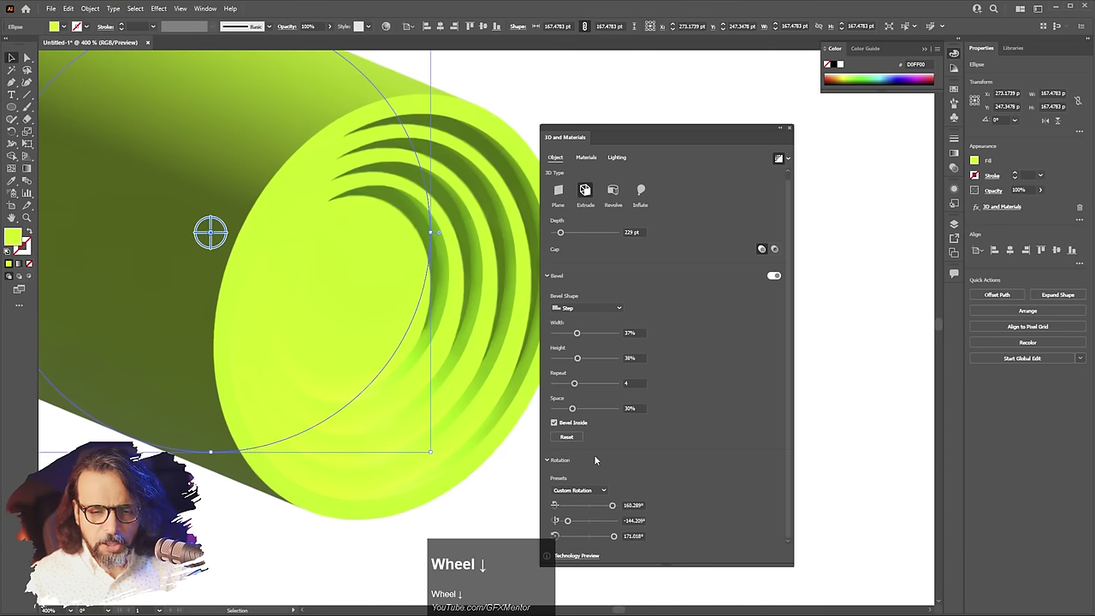
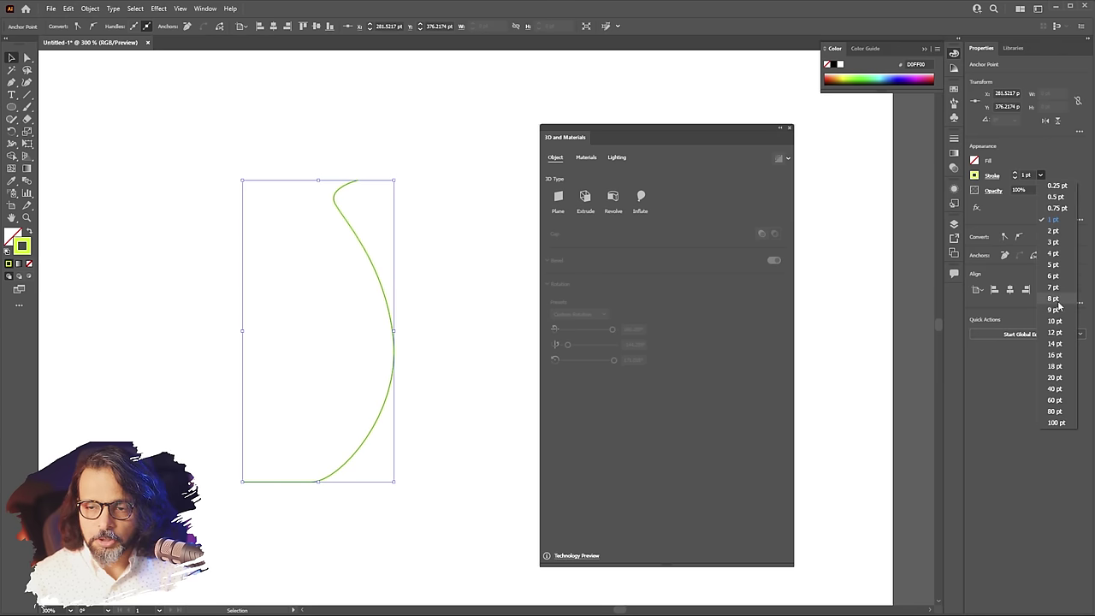
Step: Thicken the vase profile line's stroke to 8 pt
click(1058, 301)
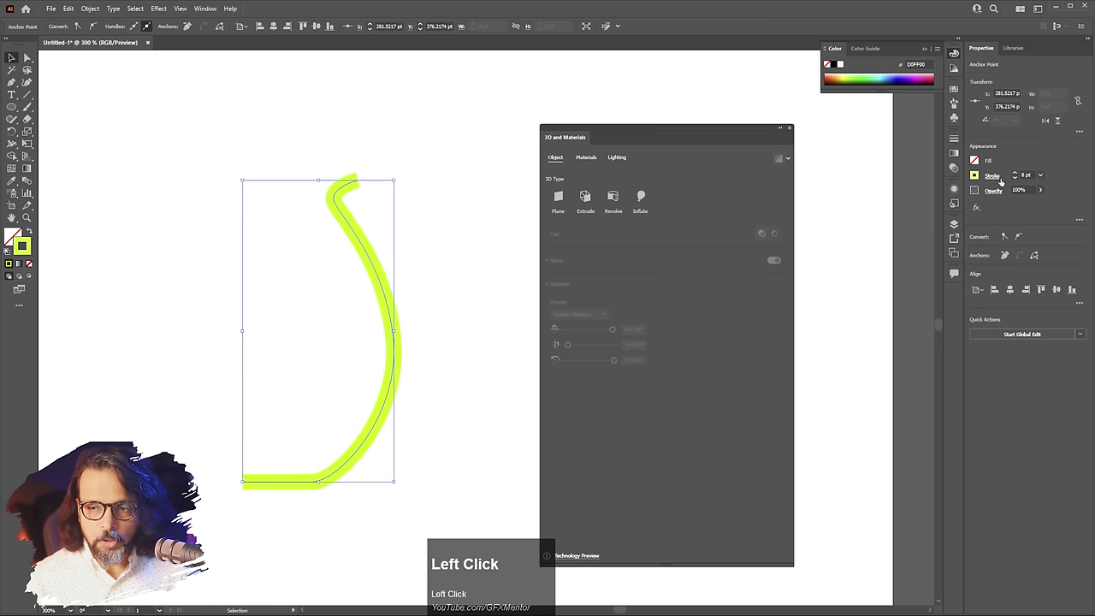
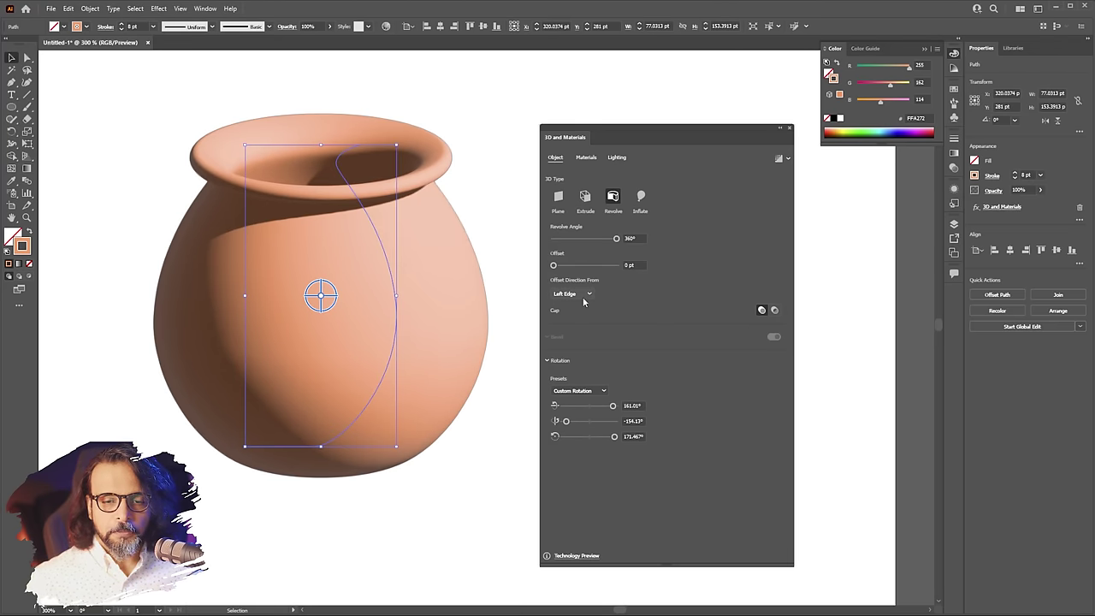
Step: Preview the revolved vase with ray-traced rendering, then switch the preview back off
click(590, 291)
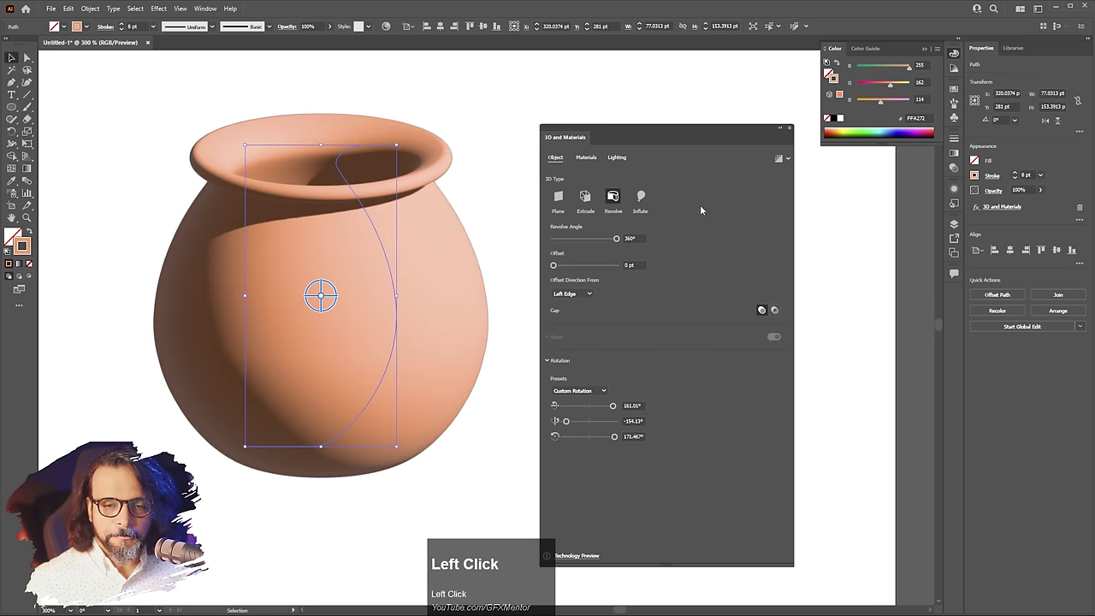
click(781, 162)
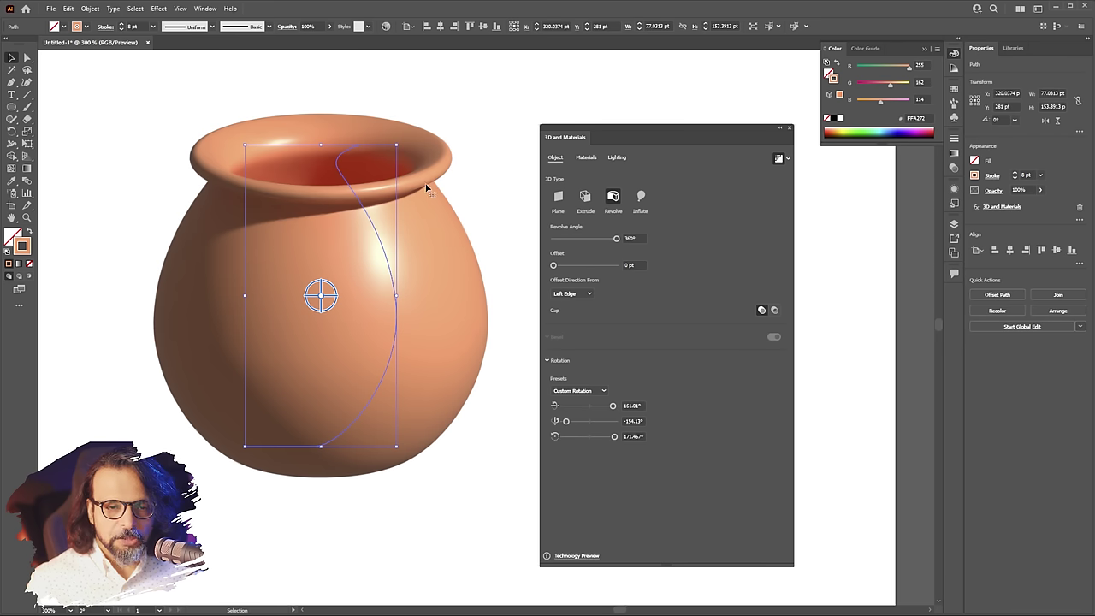
click(779, 159)
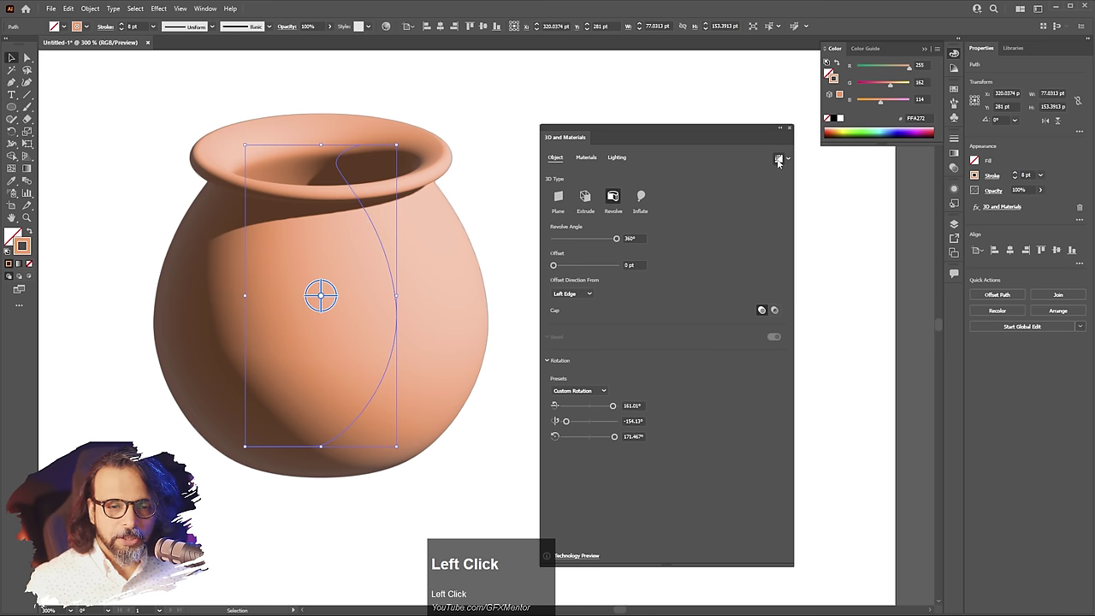
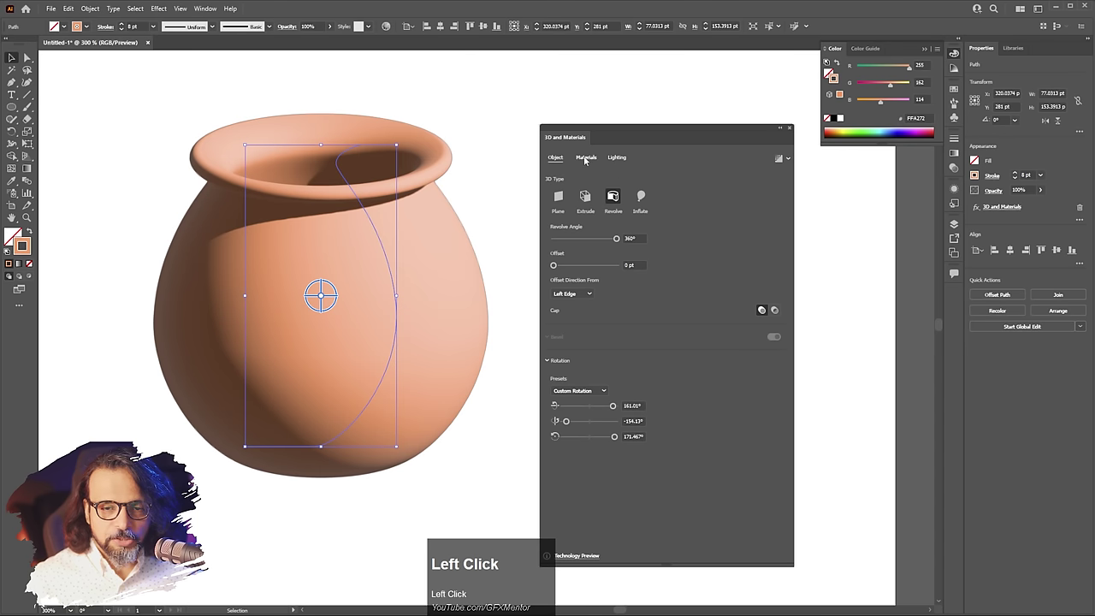
Step: Apply the Smoothed clay Substance material to the vase, replacing the plain orange surface
scroll(down, 3)
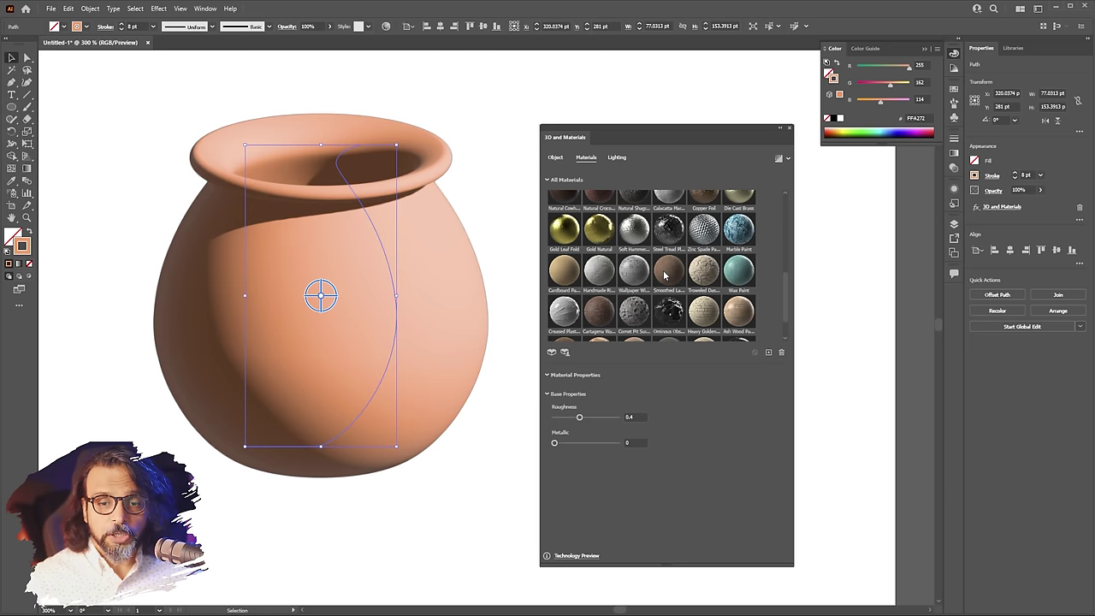
click(664, 272)
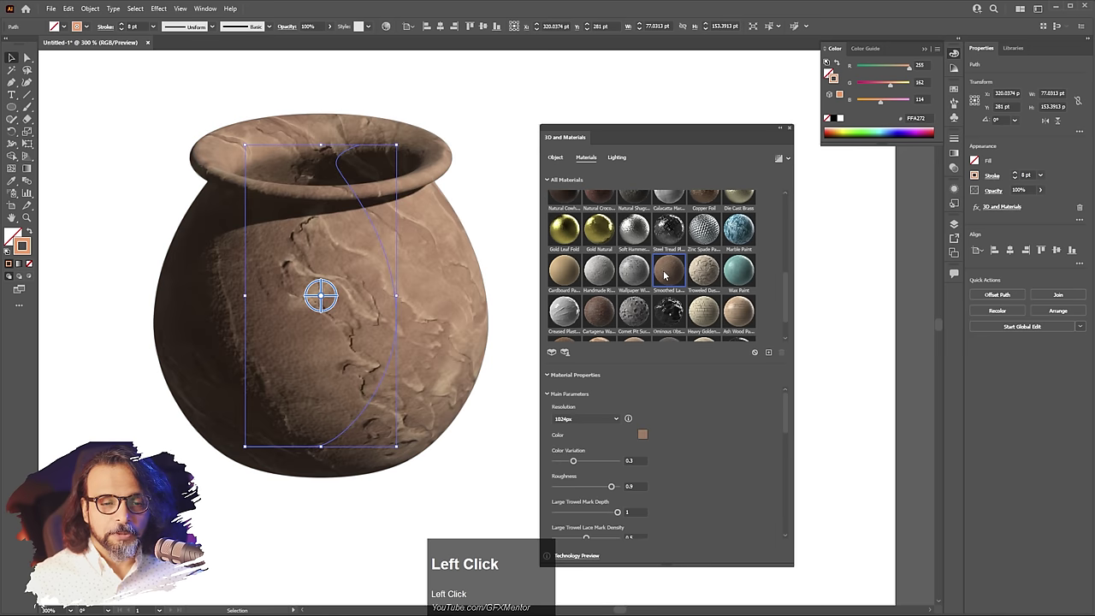
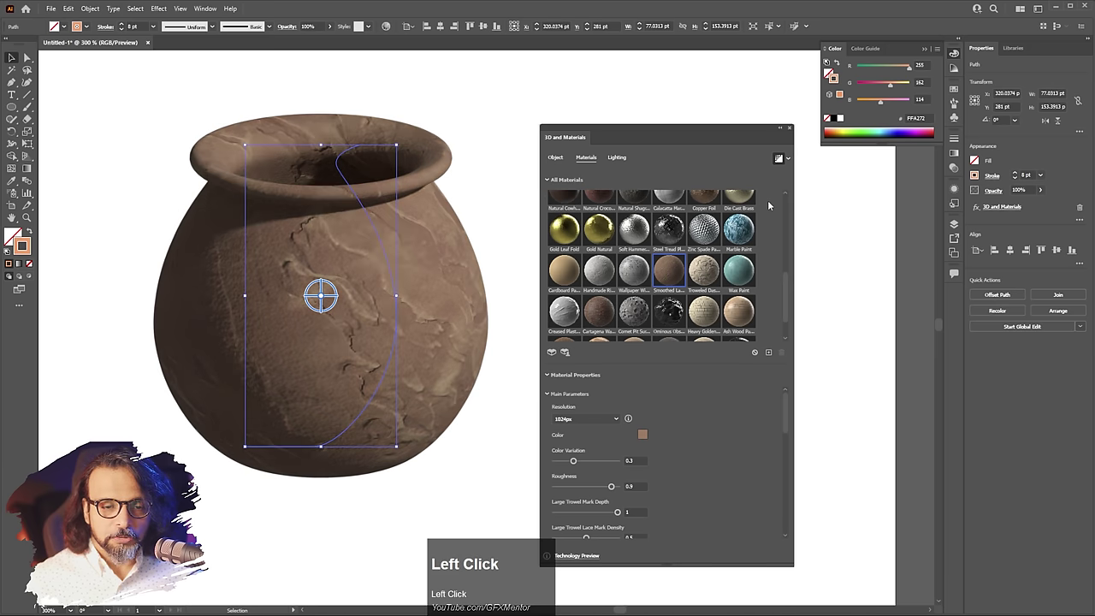
click(780, 162)
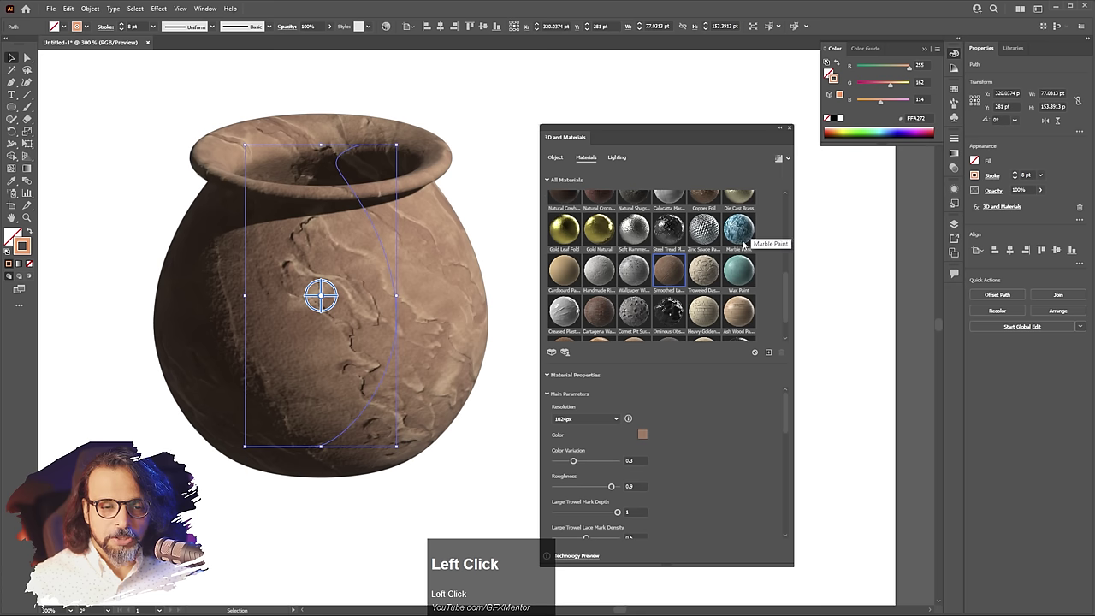
scroll(down, 3)
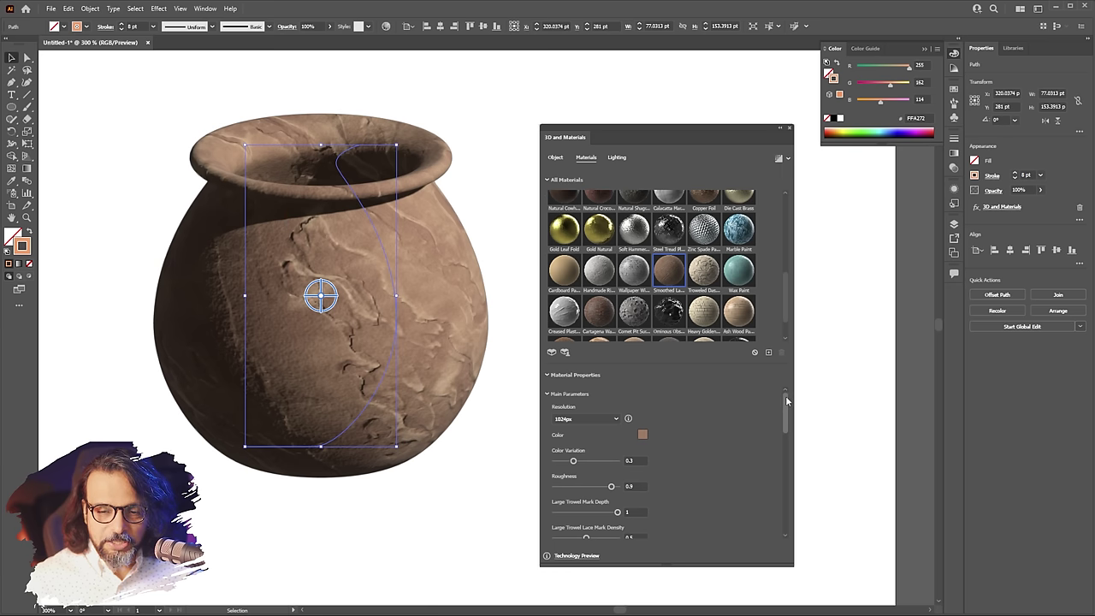
Step: Raise the clay's colour variation and trowel mark density, lowering roughness
drag(785, 398, 522, 423)
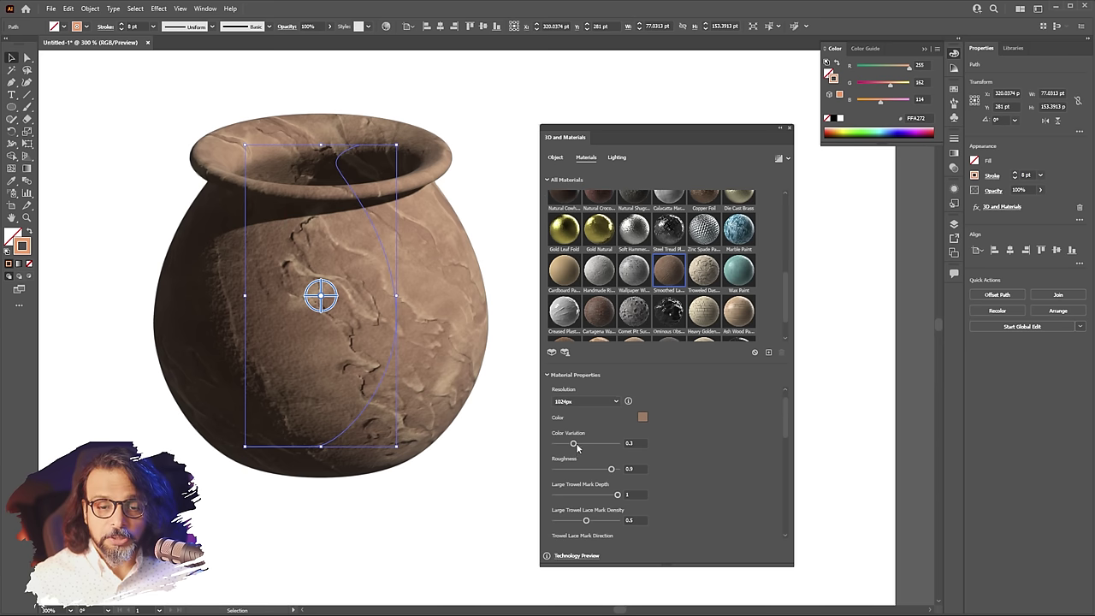
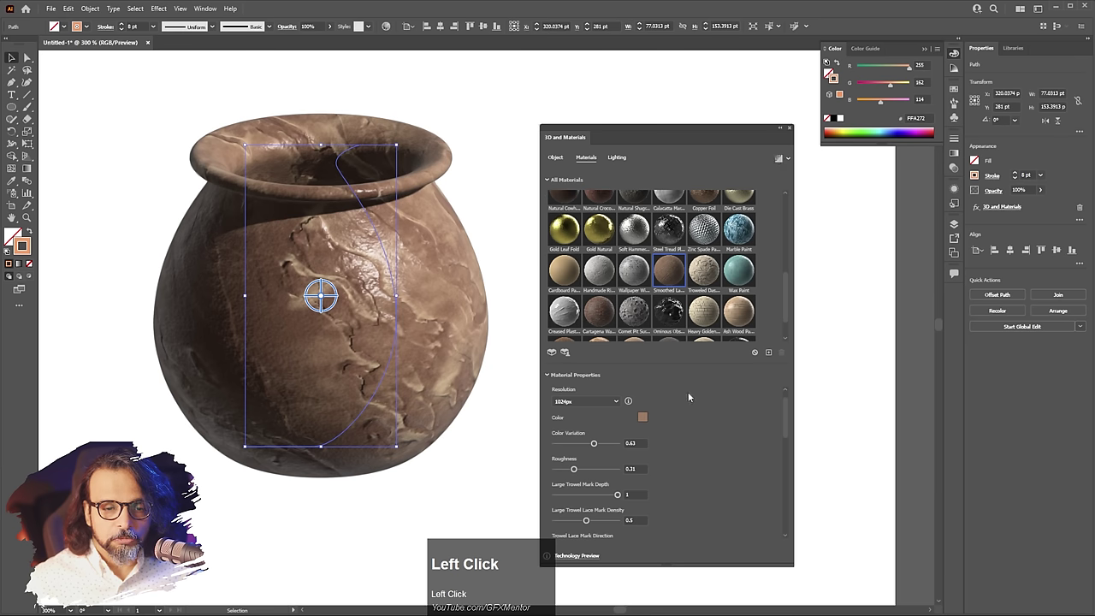
scroll(down, 3)
scroll(up, 3)
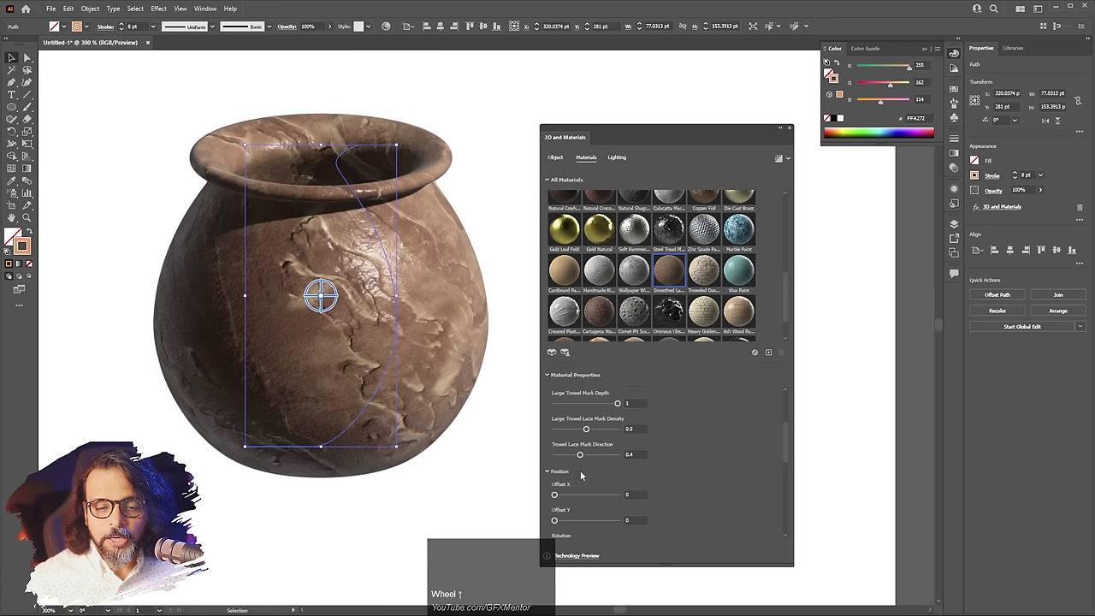
drag(581, 429, 586, 434)
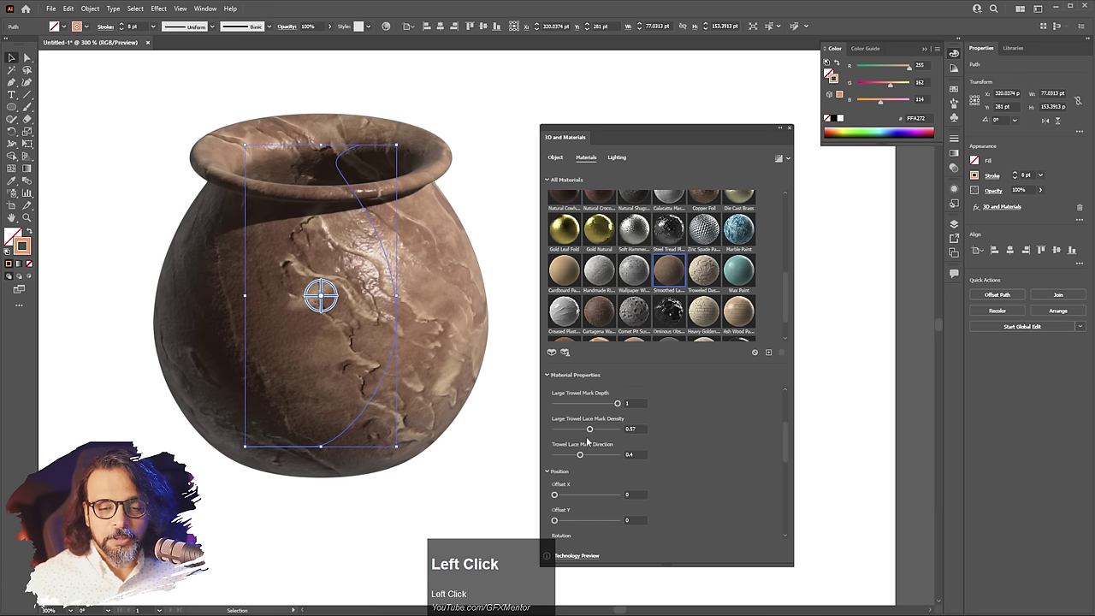
scroll(up, 3)
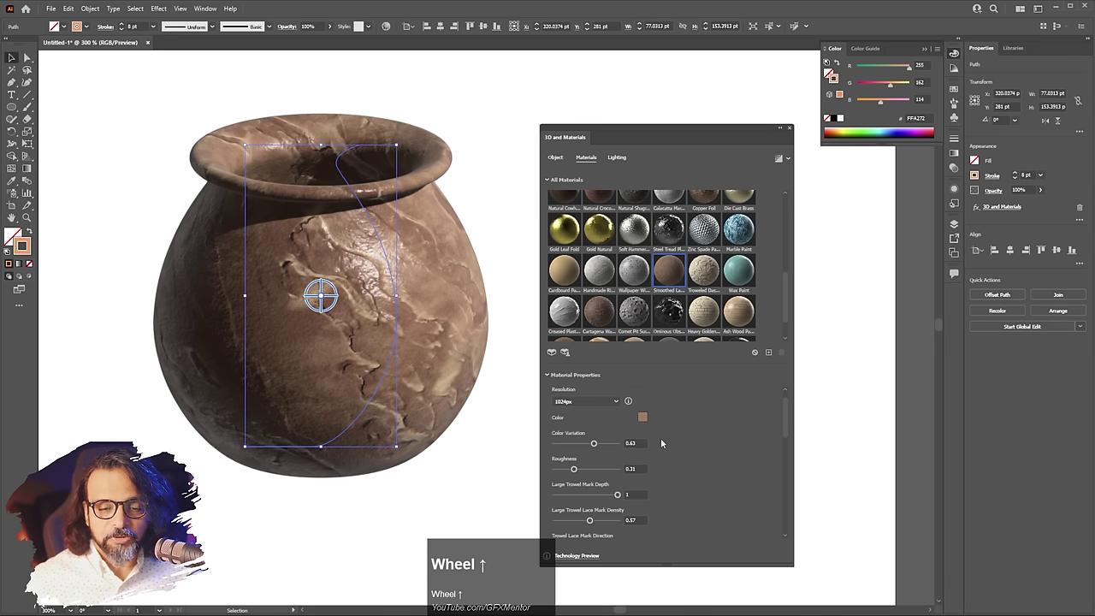
scroll(down, 3)
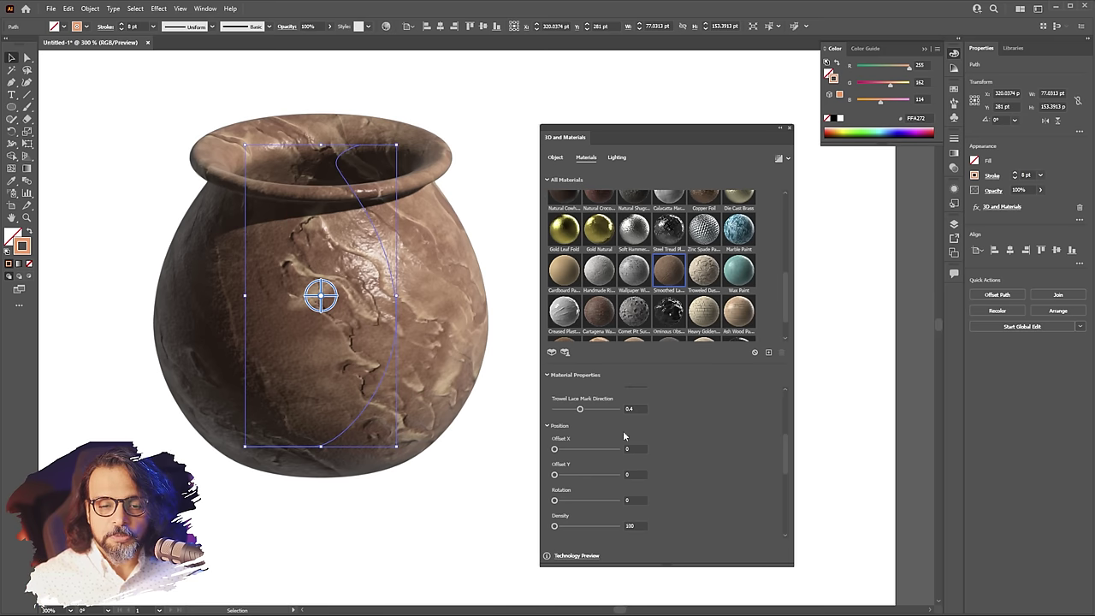
scroll(up, 3)
scroll(down, 3)
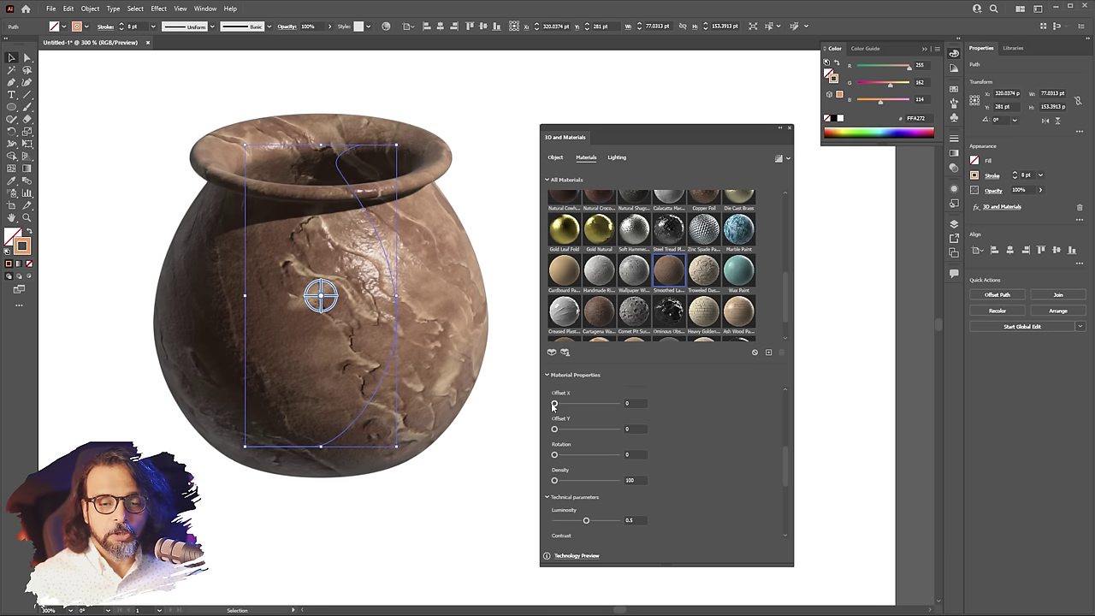
Step: Offset the clay pattern in X and Y, rotate it slightly and raise density to about 641
drag(557, 405, 556, 430)
drag(556, 429, 554, 456)
drag(554, 456, 583, 483)
drag(583, 482, 597, 490)
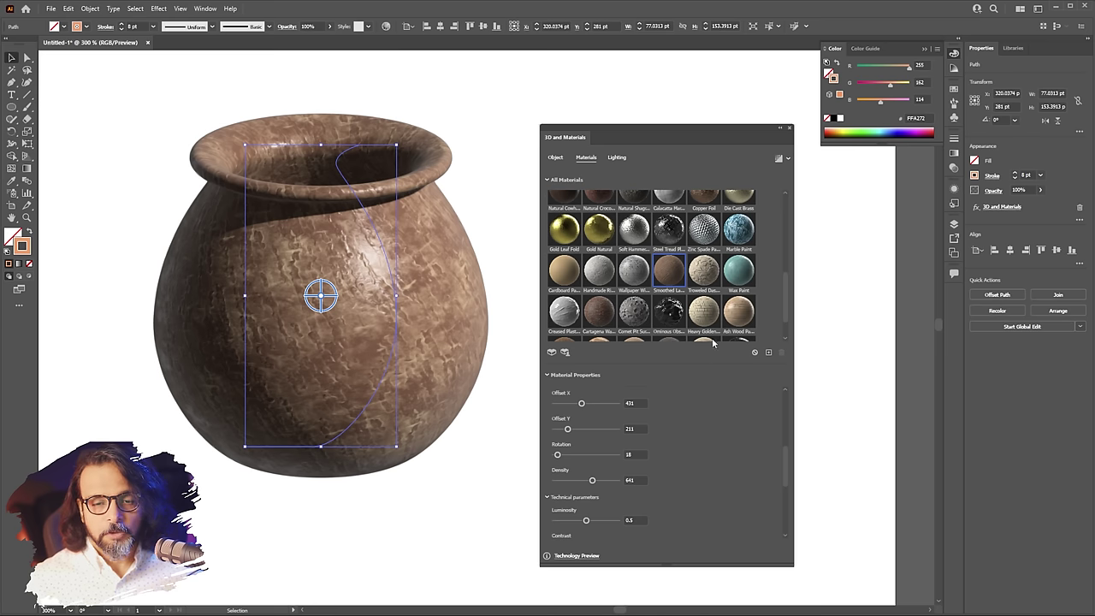
Step: Try Gold Leaf Foil, then settle on a larch wood material, previewing it ray-traced
click(707, 311)
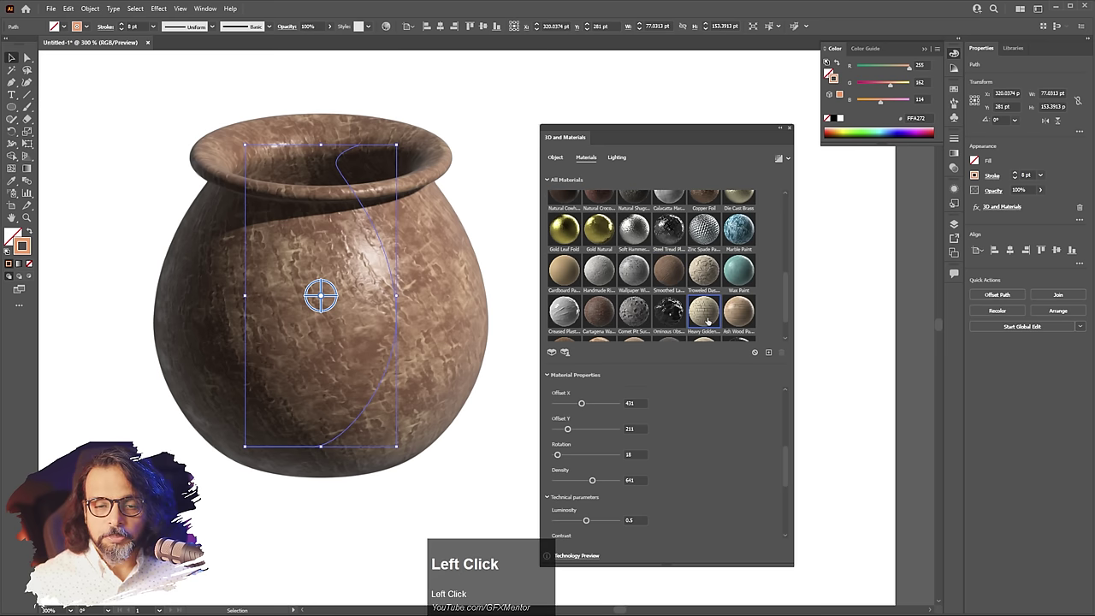
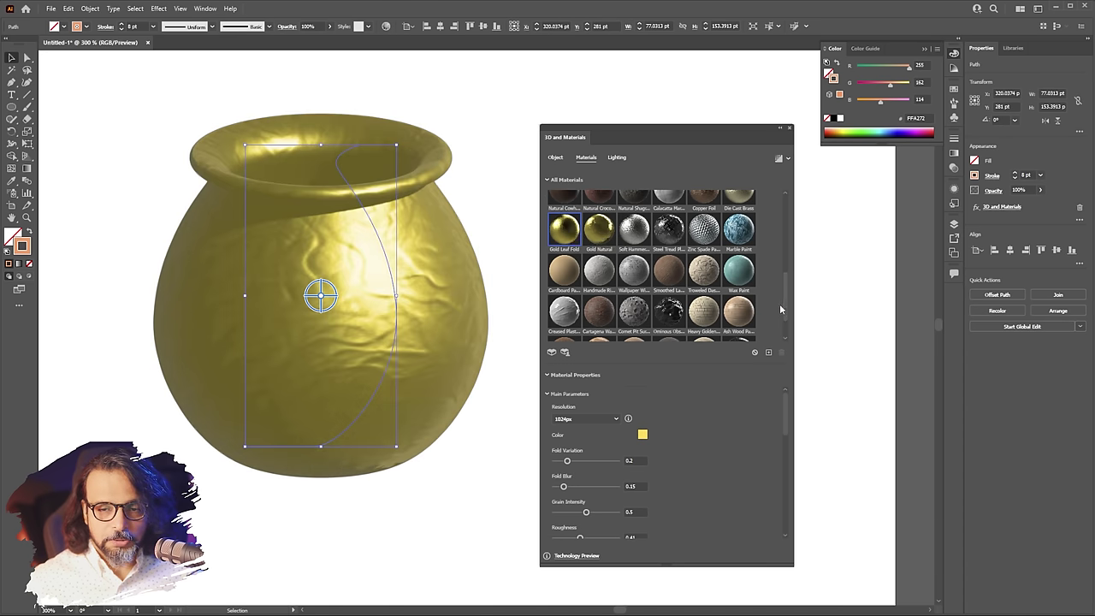
drag(786, 293, 604, 317)
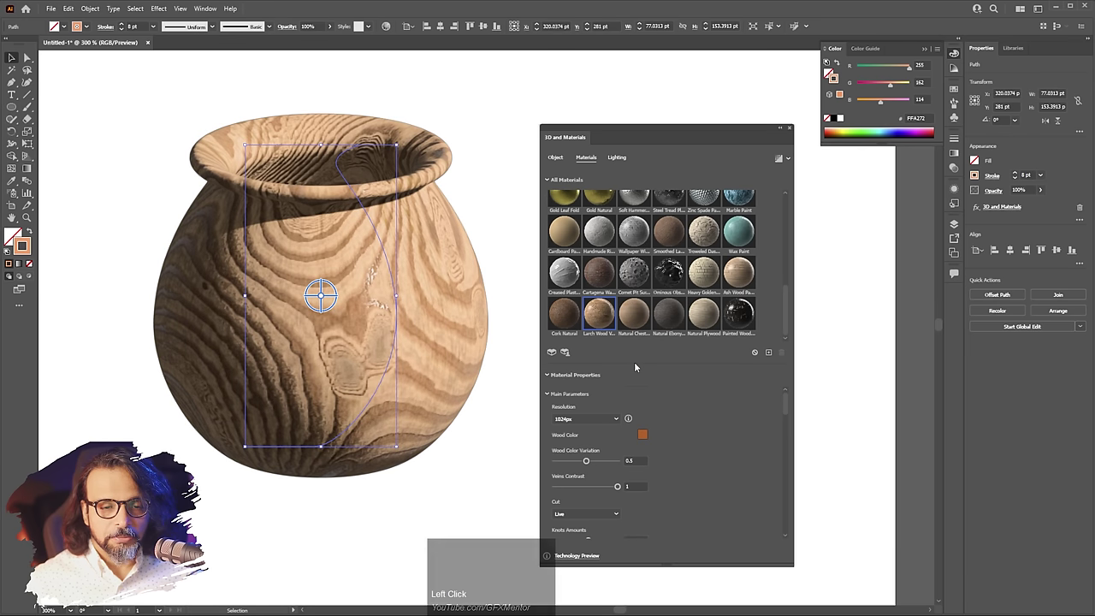
click(782, 160)
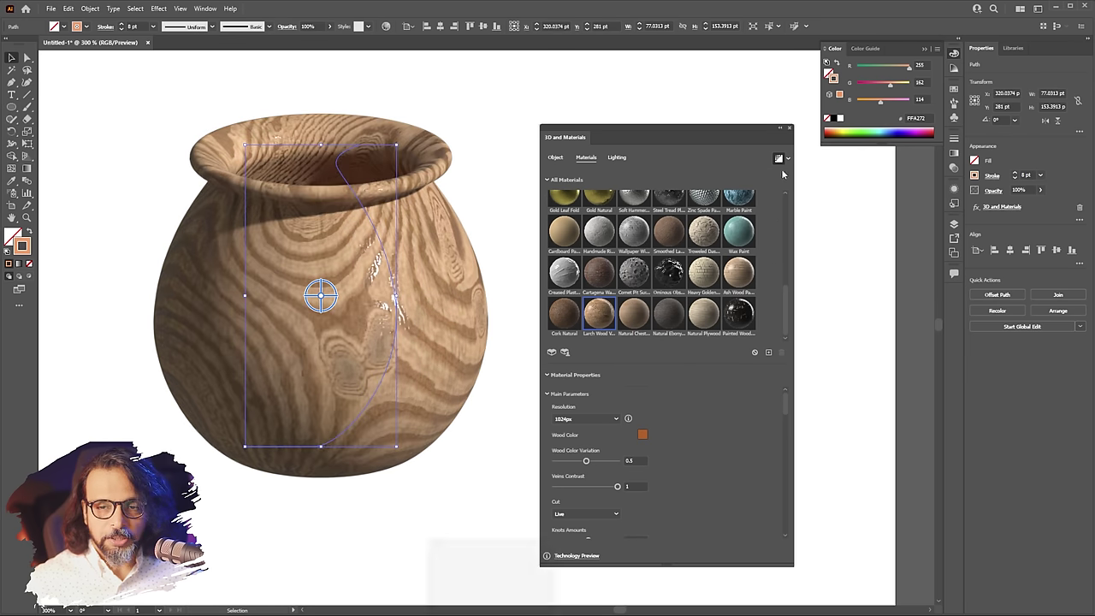
click(778, 159)
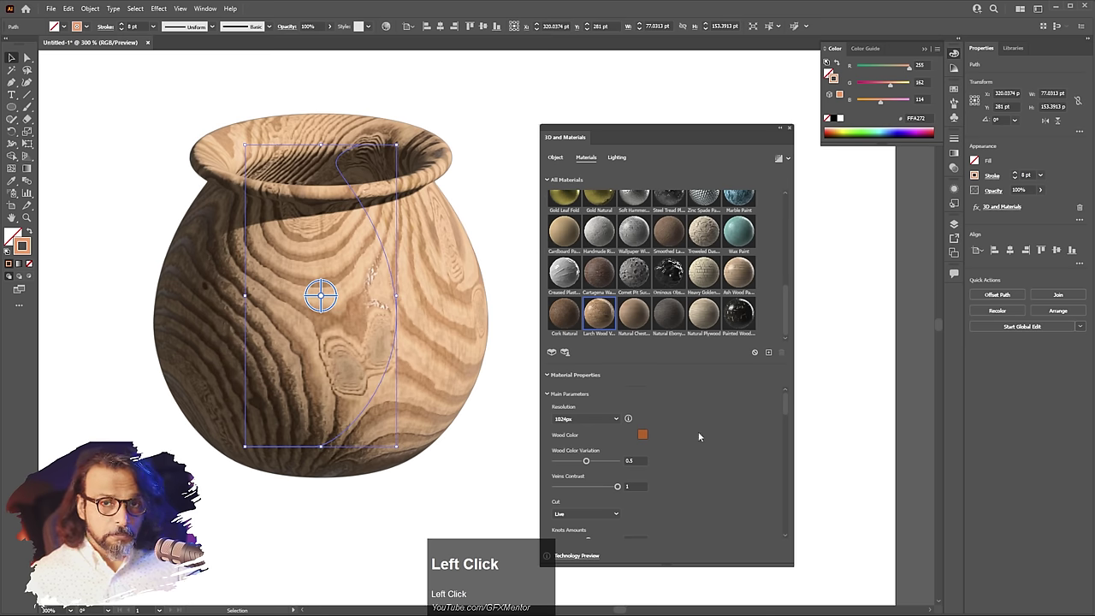
scroll(up, 3)
drag(787, 325, 600, 274)
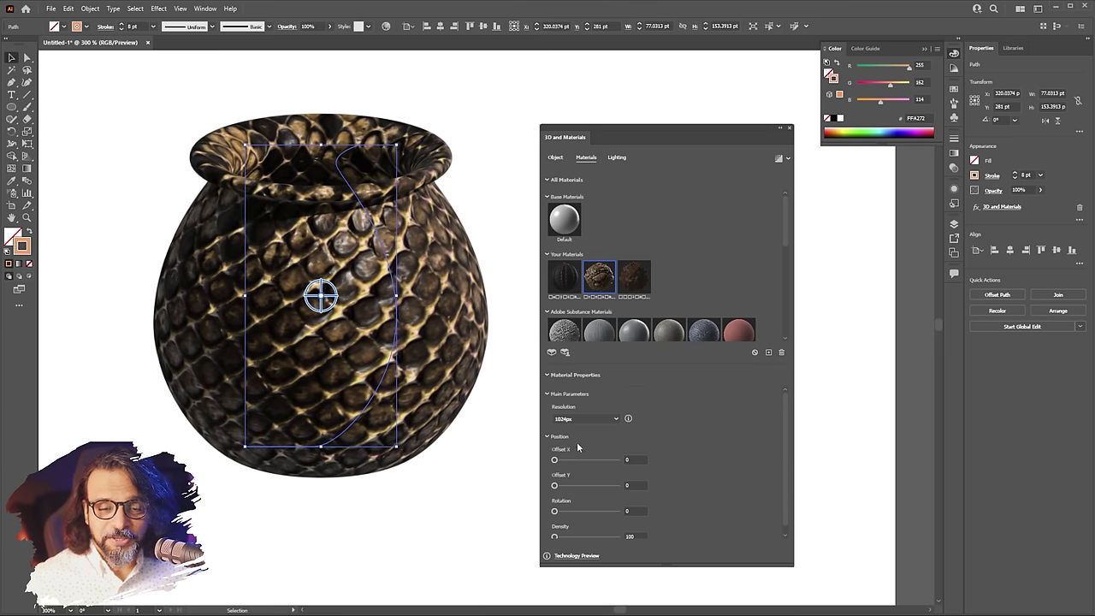
drag(788, 410, 697, 442)
scroll(up, 3)
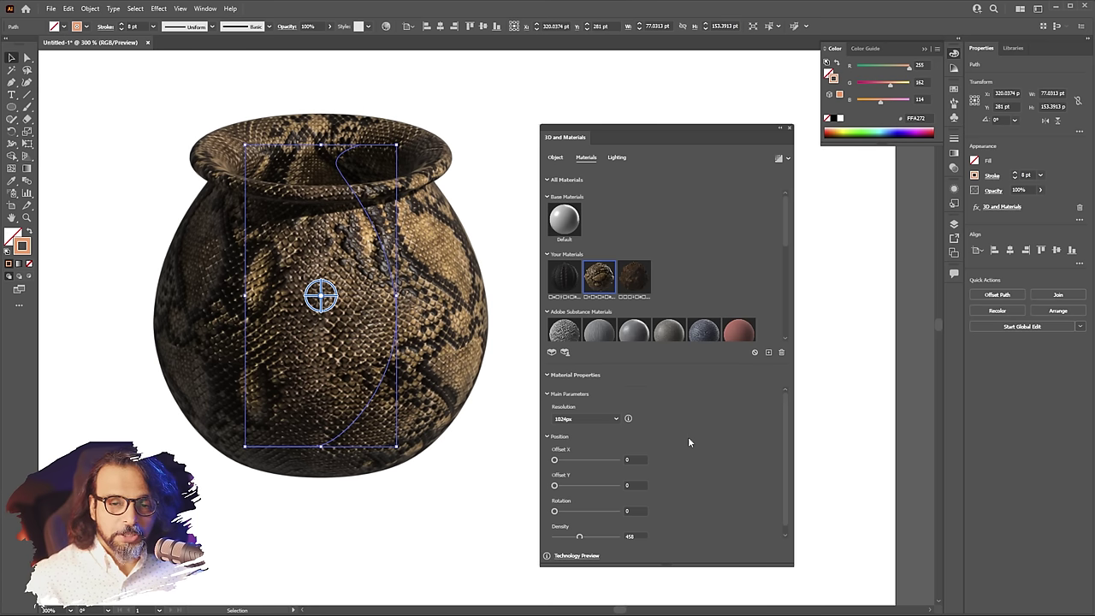
scroll(down, 3)
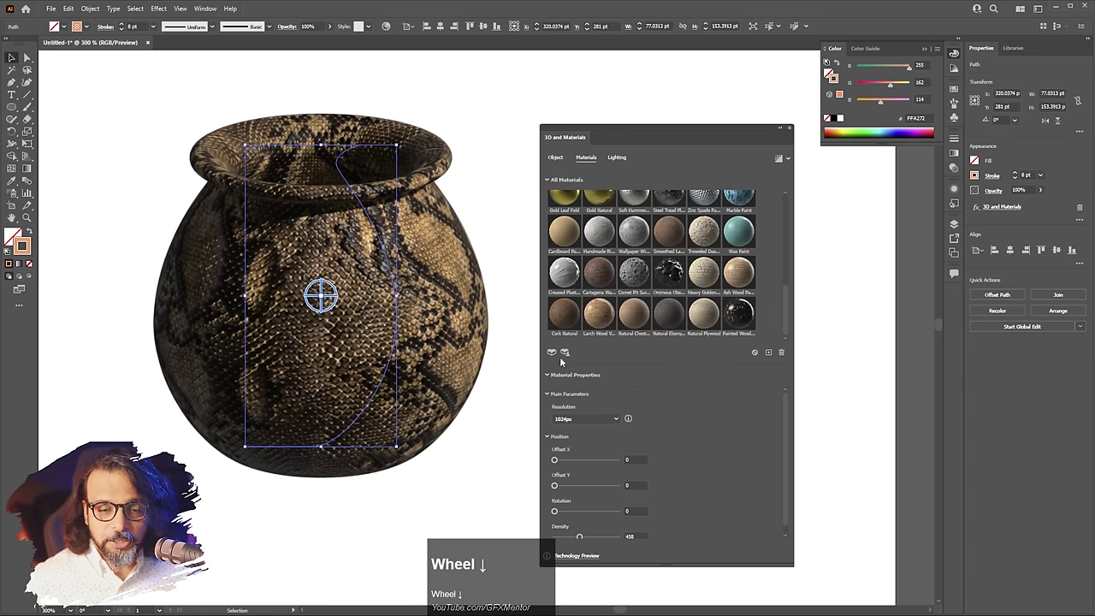
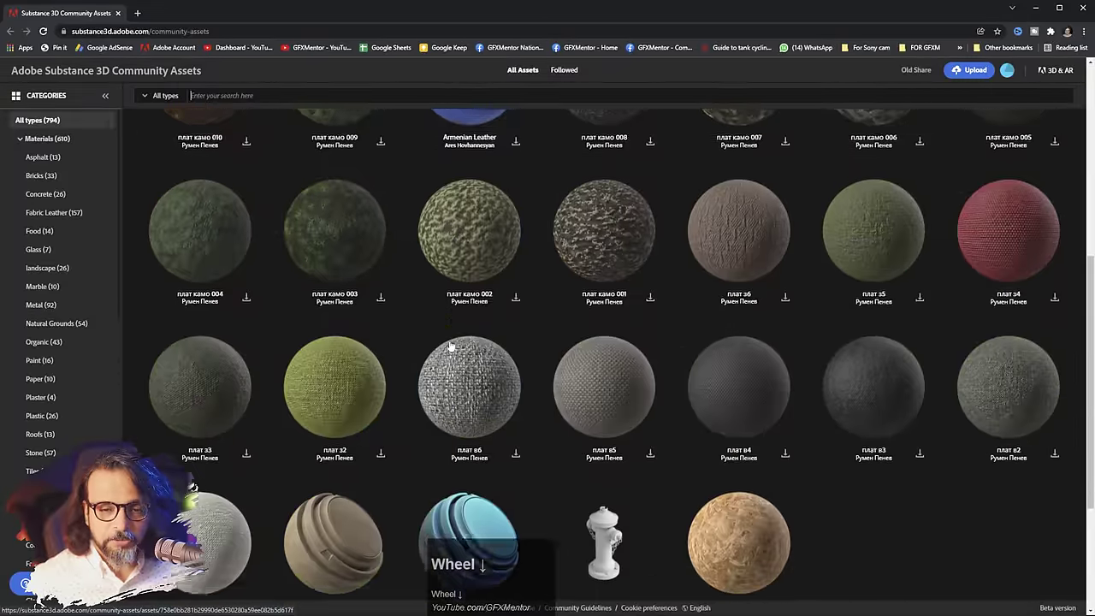
Step: Scroll the Community Assets materials grid to find the wooden roof-scales material покрив 001
scroll(down, 3)
scroll(down, 3)
scroll(down, 3)
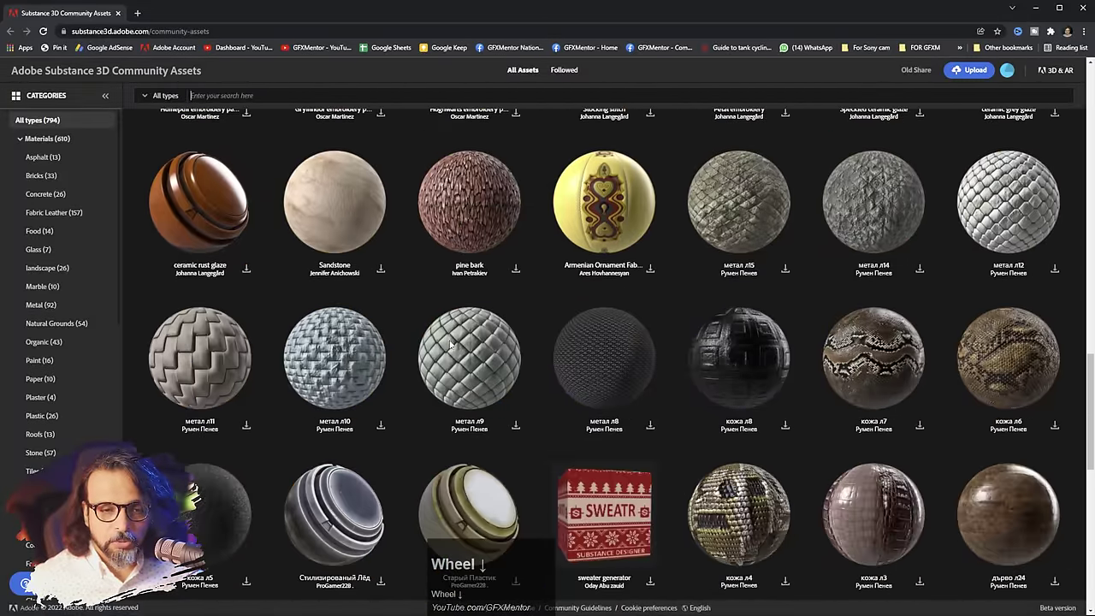
scroll(down, 3)
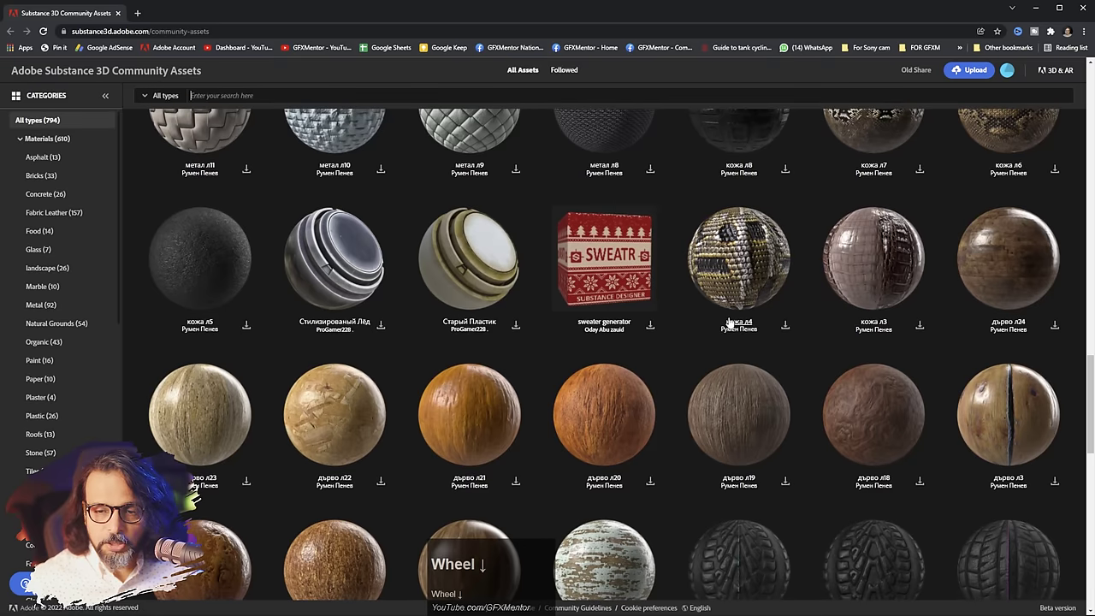
scroll(up, 3)
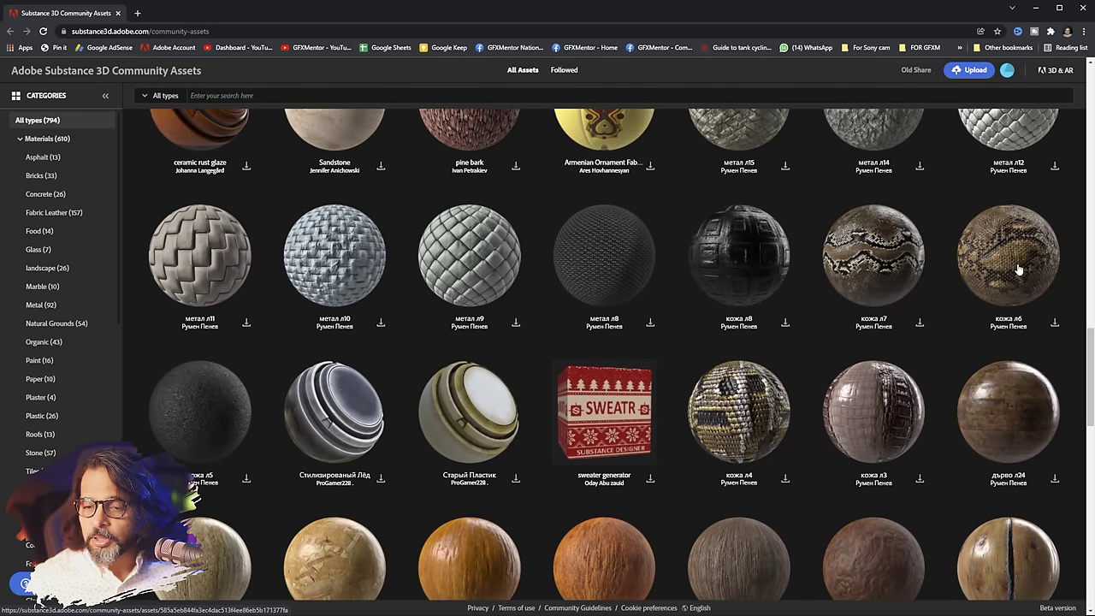
scroll(down, 3)
scroll(down, 3)
scroll(down, 3)
scroll(down, 3)
scroll(down, 3)
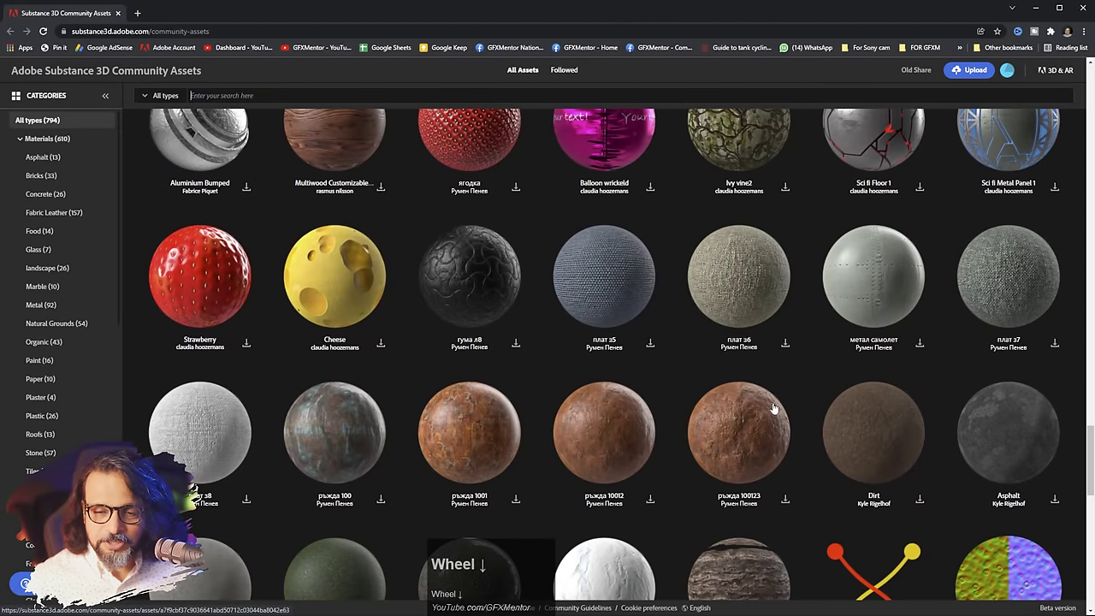
scroll(down, 3)
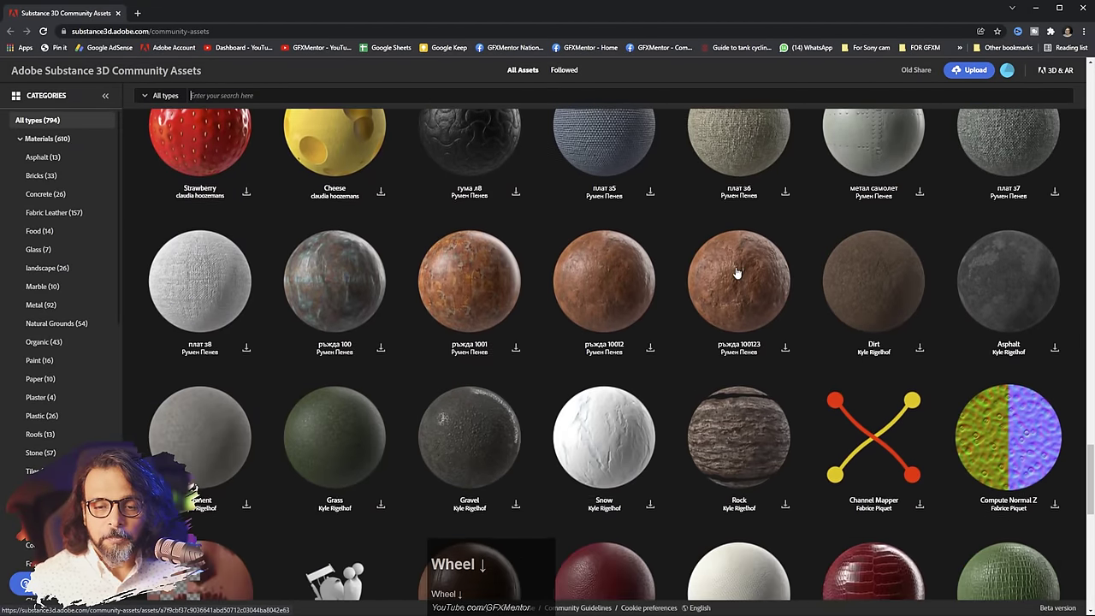
scroll(down, 3)
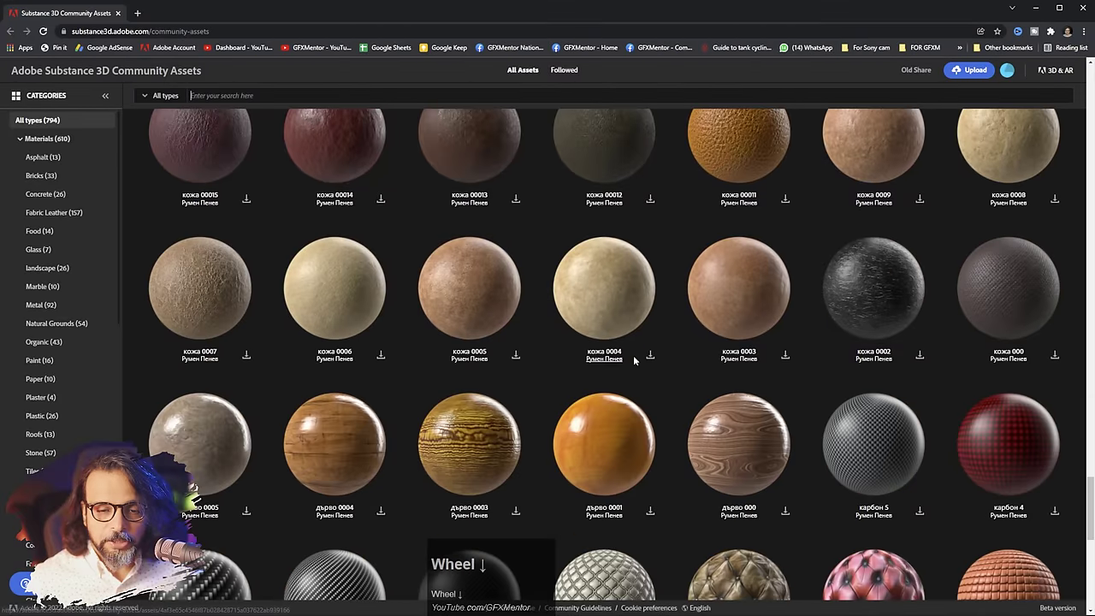
scroll(down, 3)
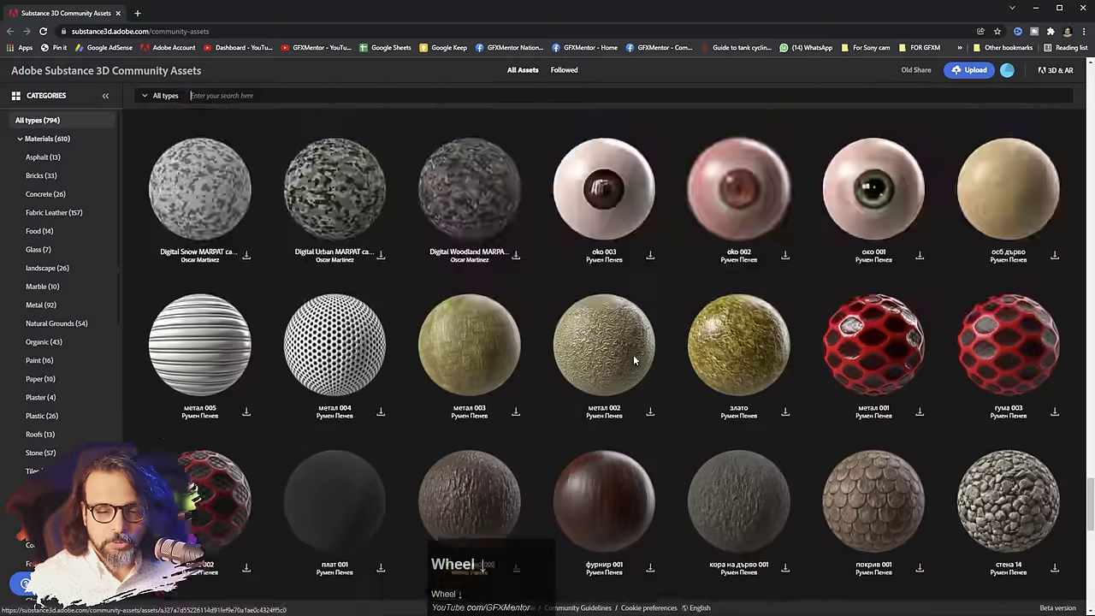
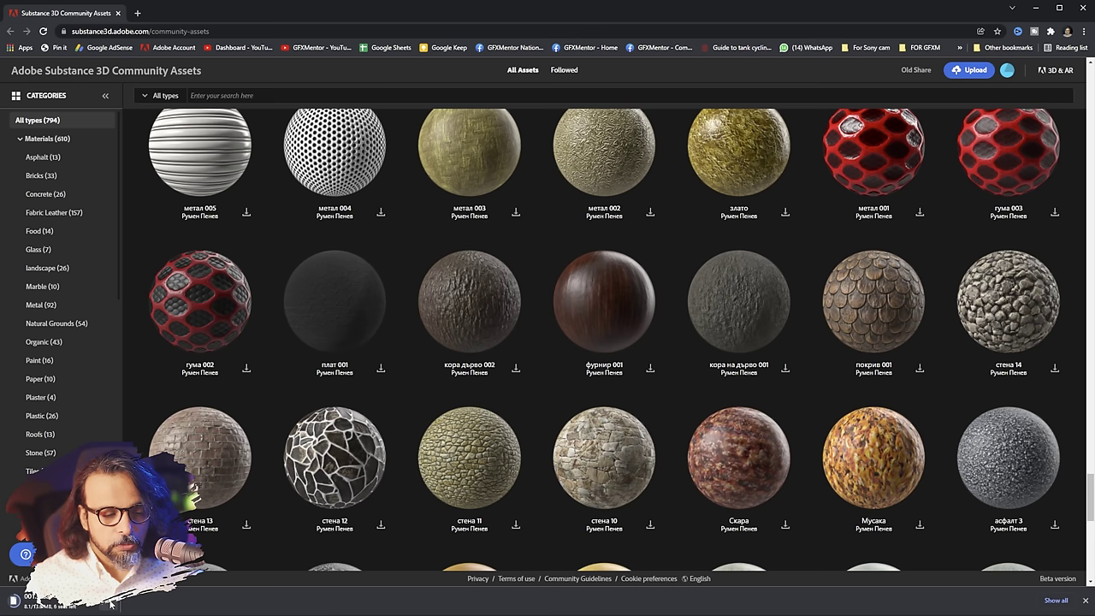
Step: Show the downloaded .sbsar material files in the Downloads folder
click(111, 600)
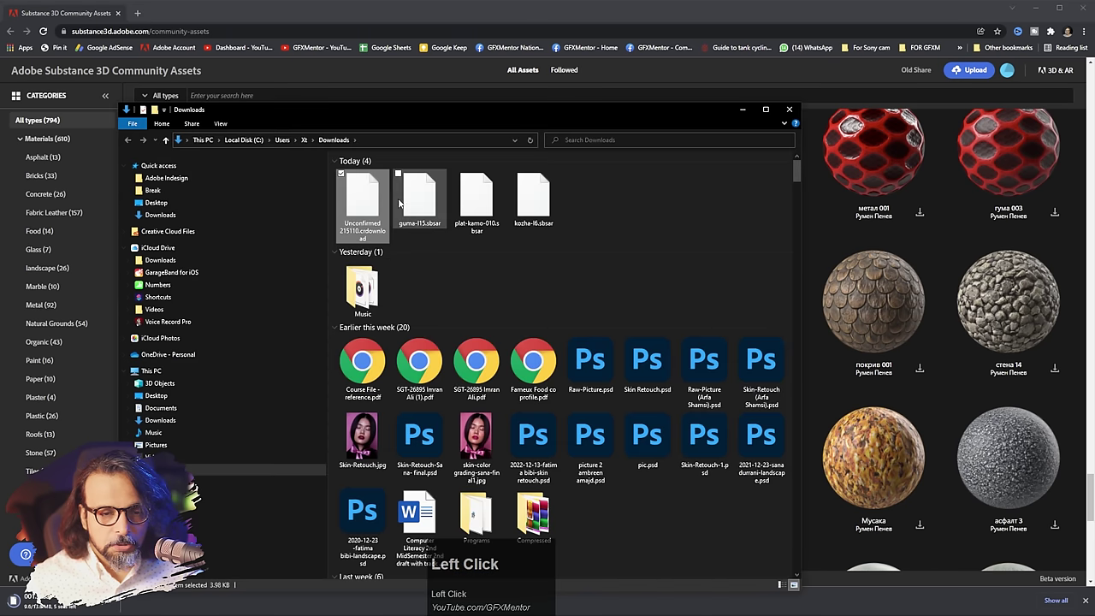
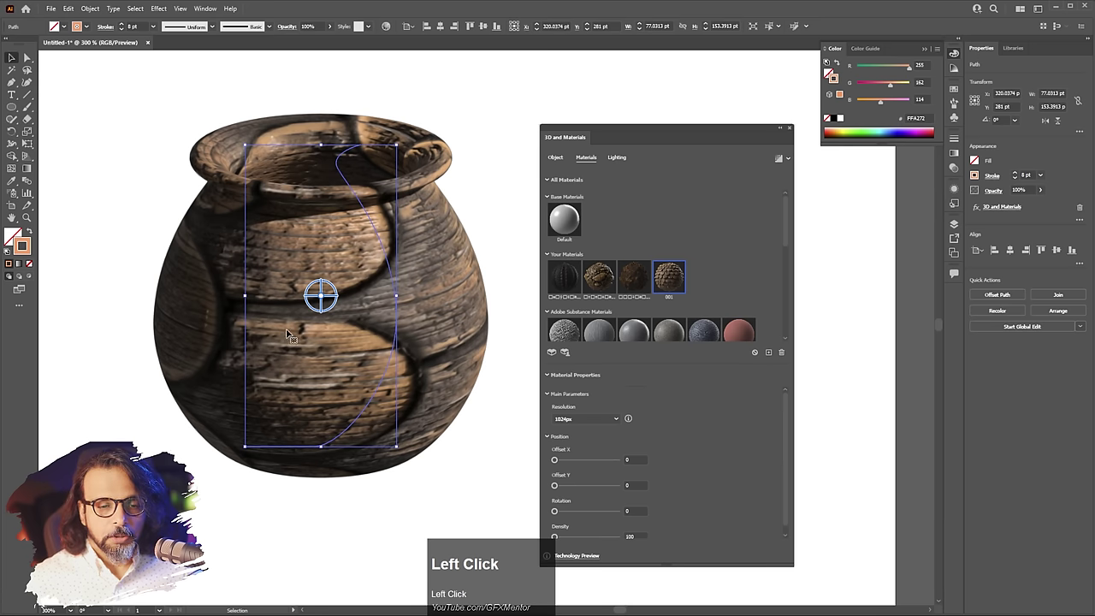
Step: Apply the downloaded wooden scales material, rotated 90 with adjusted scale and 2048px resolution
scroll(down, 3)
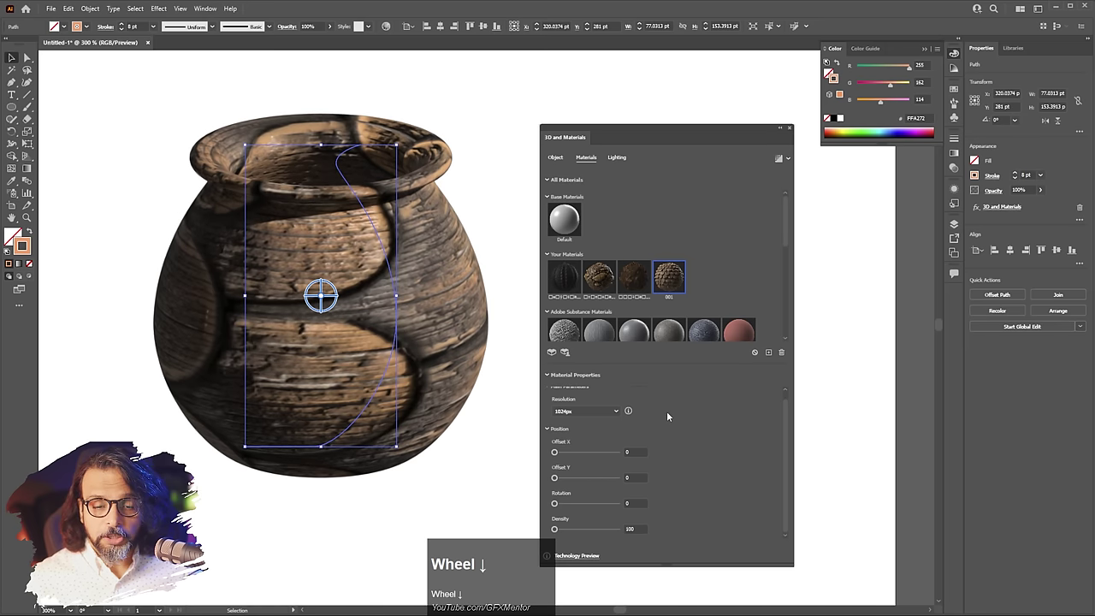
drag(559, 528, 584, 530)
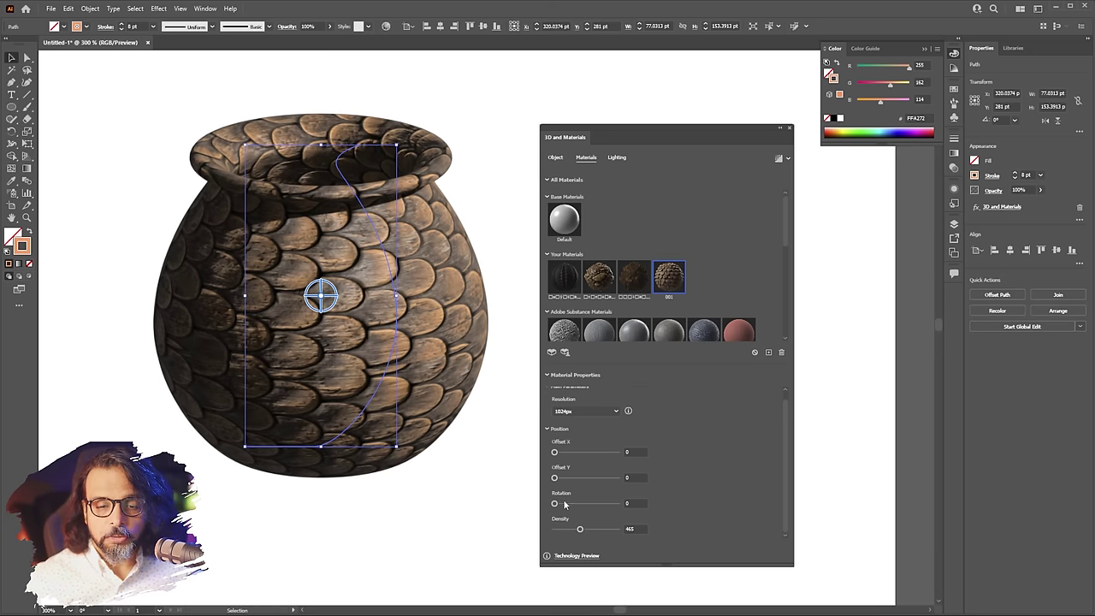
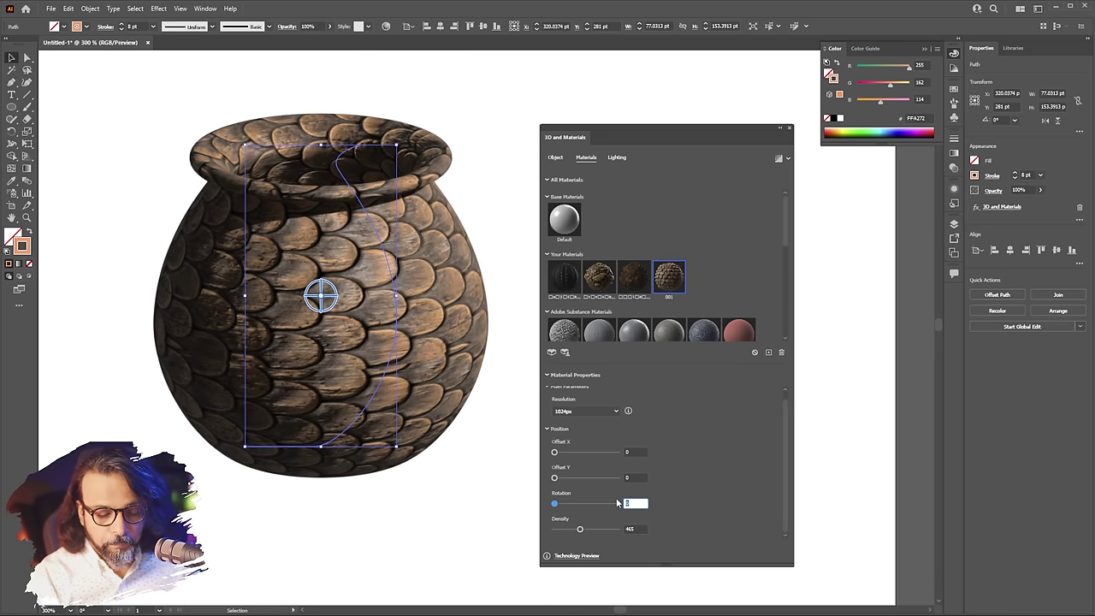
text(90)
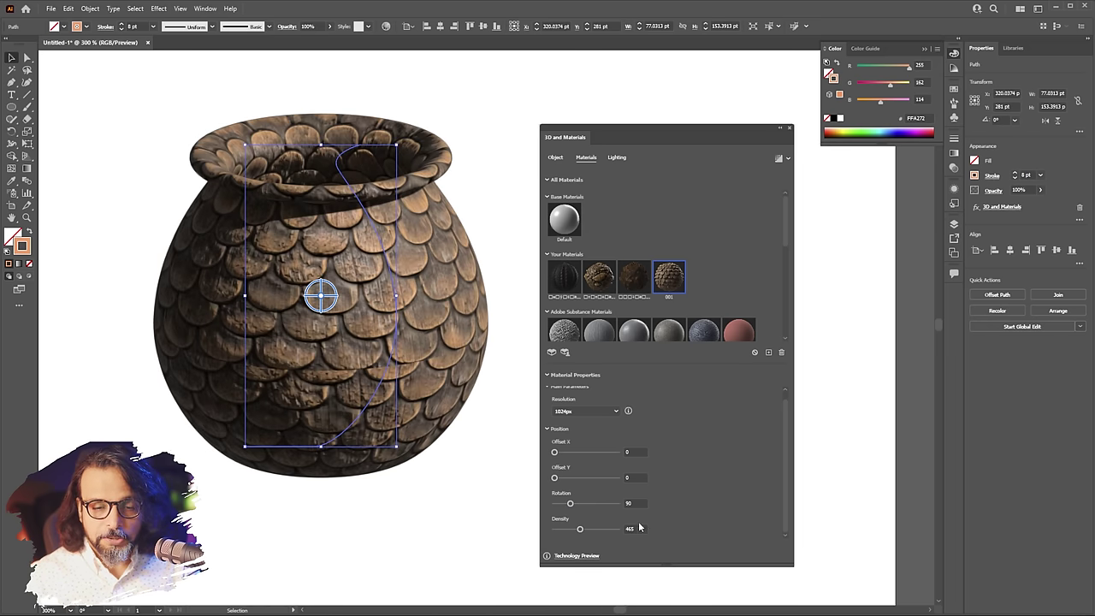
drag(580, 531, 618, 413)
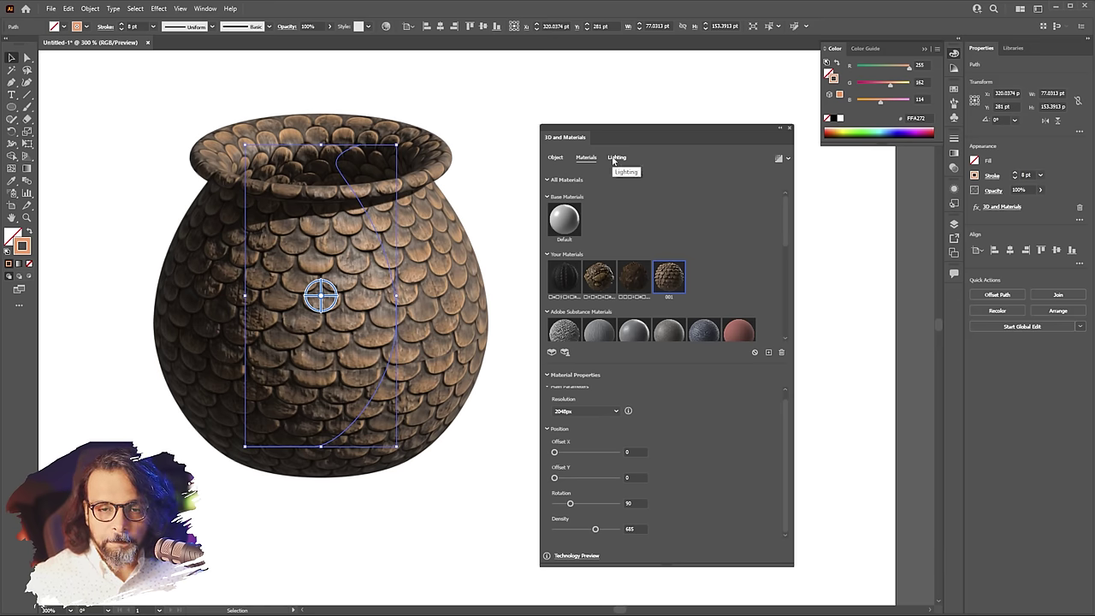
Step: Render with ray tracing under stronger low-angle lighting and cast the shadow Below Object
click(612, 157)
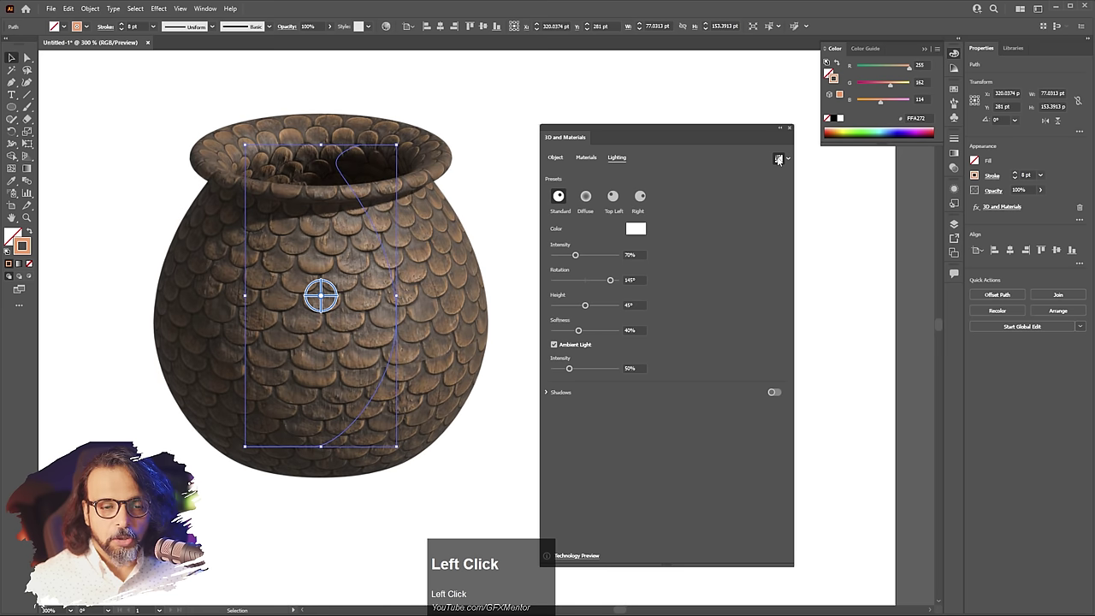
click(782, 160)
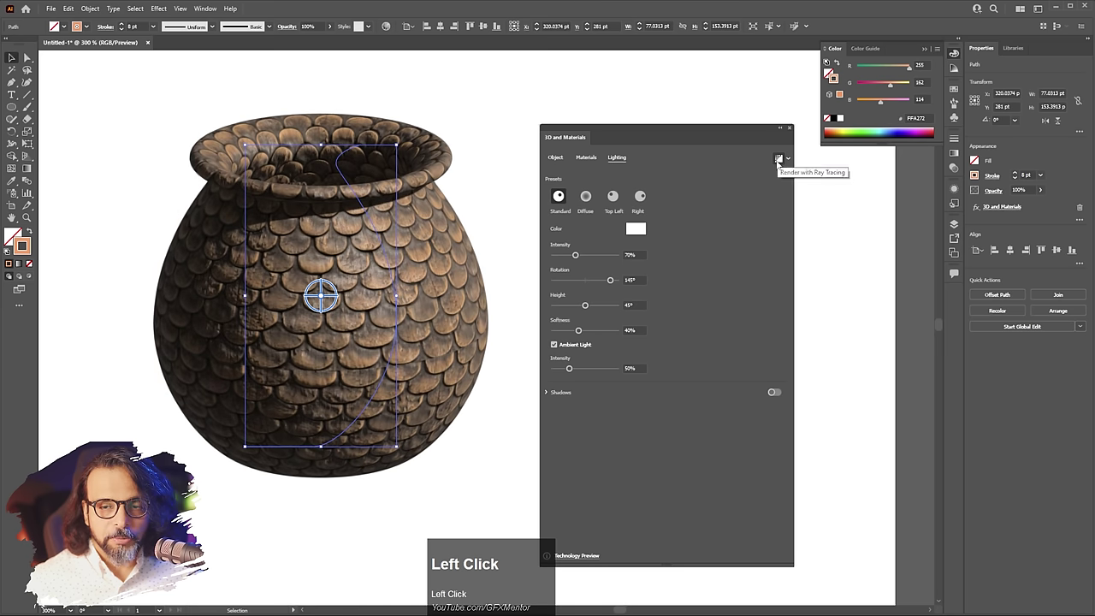
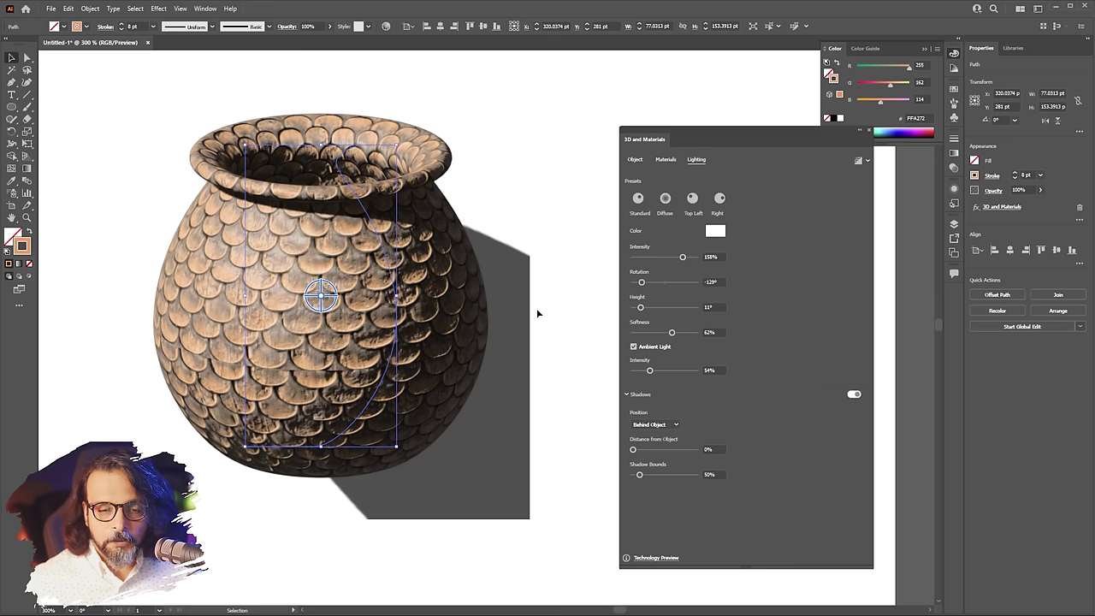
click(659, 425)
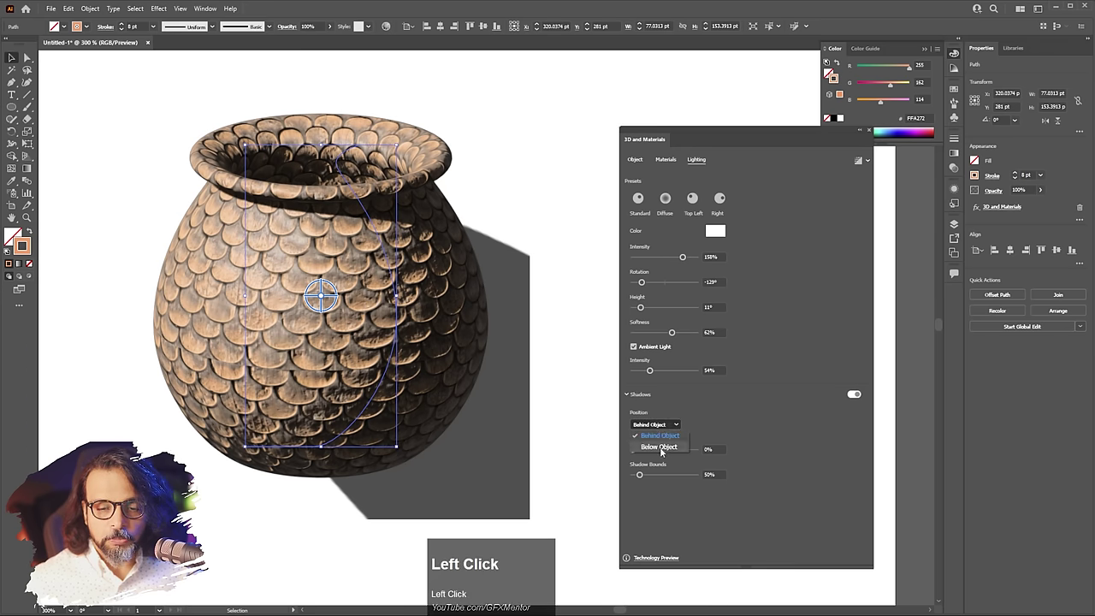